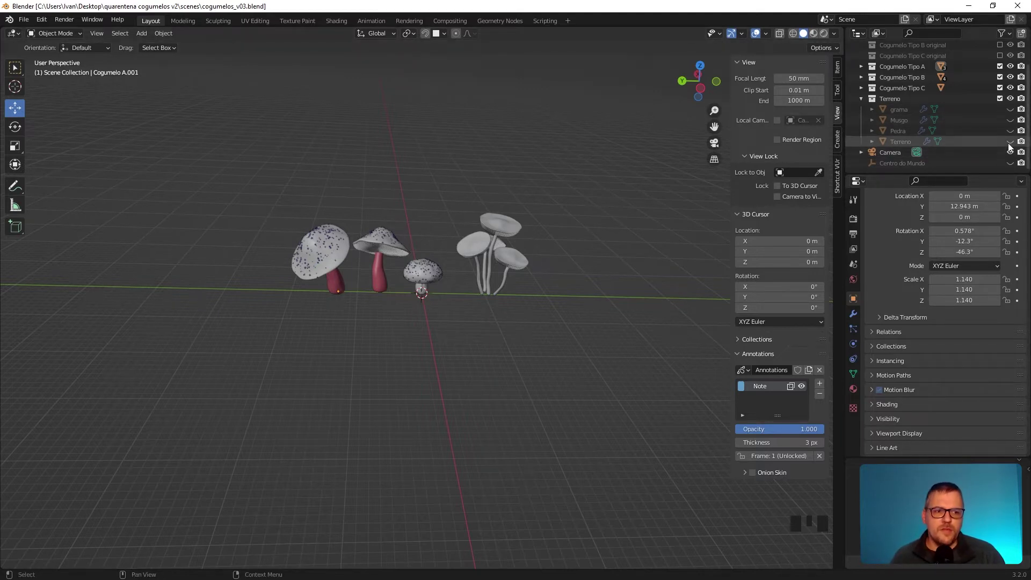
- Unhide the Terreno collection and hide Cogumelo Tipo B and C, then select a remaining mushroom
click(1013, 148)
click(953, 155)
scroll(down, 3)
drag(522, 363, 1004, 79)
drag(1001, 81, 420, 265)
click(420, 266)
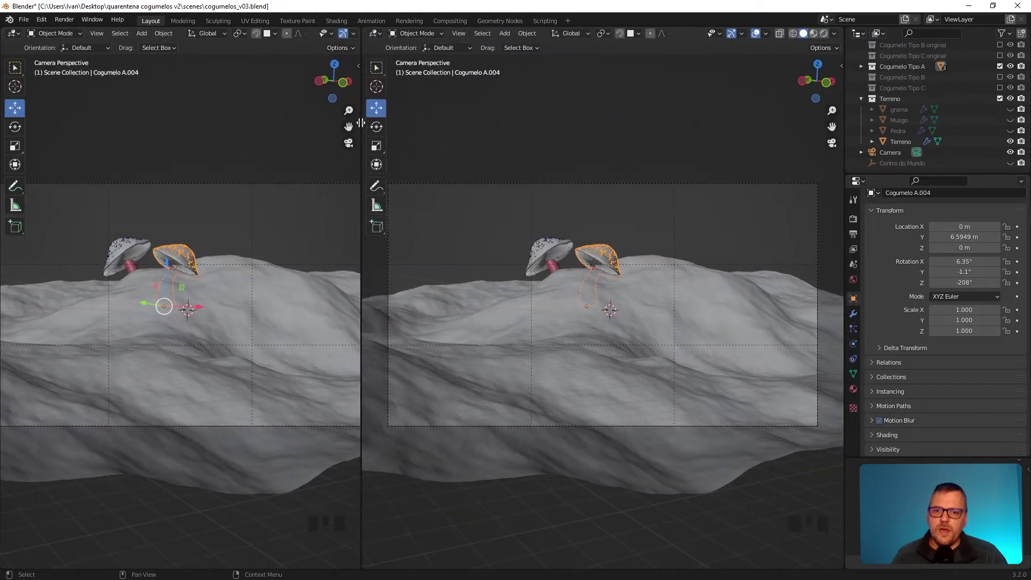
- Split the 3D viewport in two and set the left one to the scene camera view
key(n)
click(842, 117)
click(712, 308)
key(n)
drag(589, 243, 603, 260)
scroll(down, 3)
drag(650, 294, 181, 226)
- Orbit the right viewport freely around the terrain and select the Camera object
key(n)
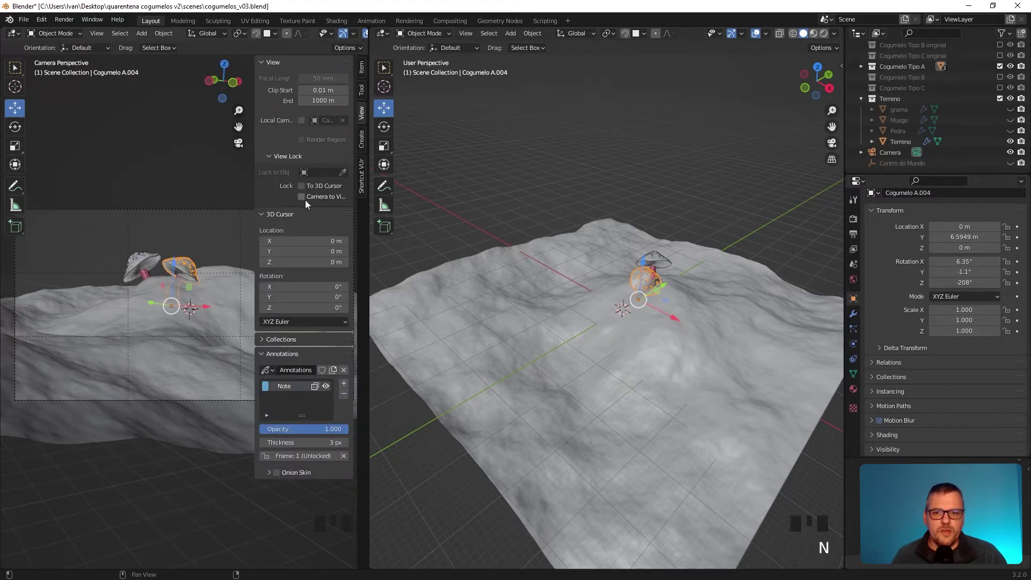
drag(306, 198, 219, 288)
drag(219, 288, 199, 302)
key(n)
click(872, 217)
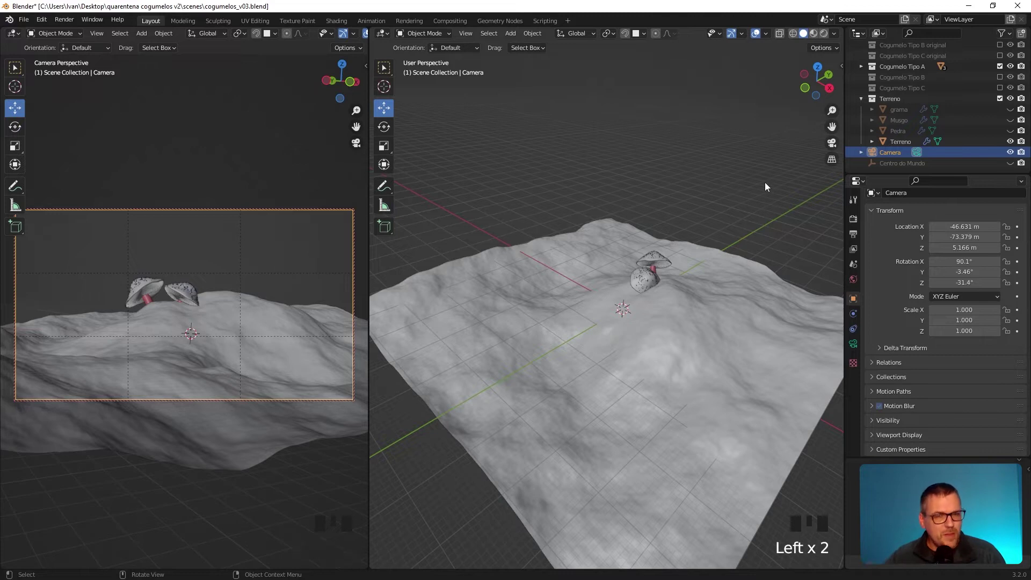
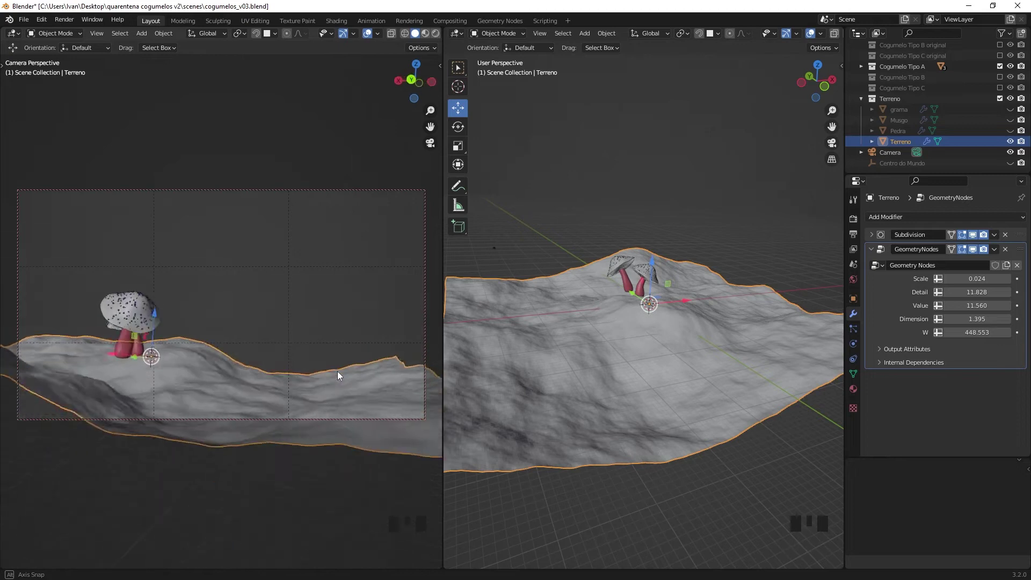
- Raise the terrain GeometryNodes Value to about 12.661 and select the spotted Cogumelo A.001
drag(330, 380, 364, 289)
click(364, 288)
drag(764, 502, 635, 474)
scroll(down, 3)
drag(734, 329, 691, 335)
click(691, 335)
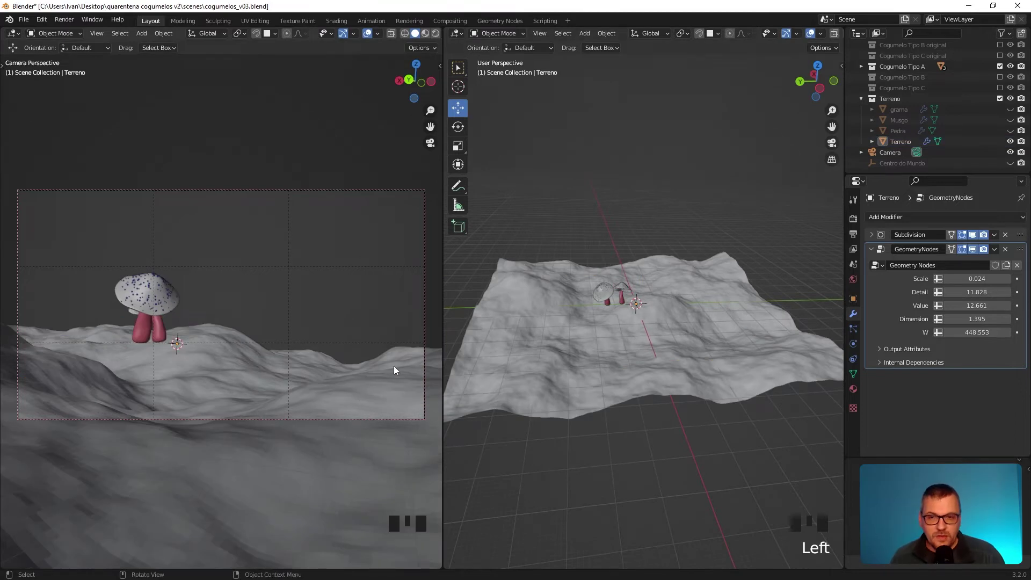
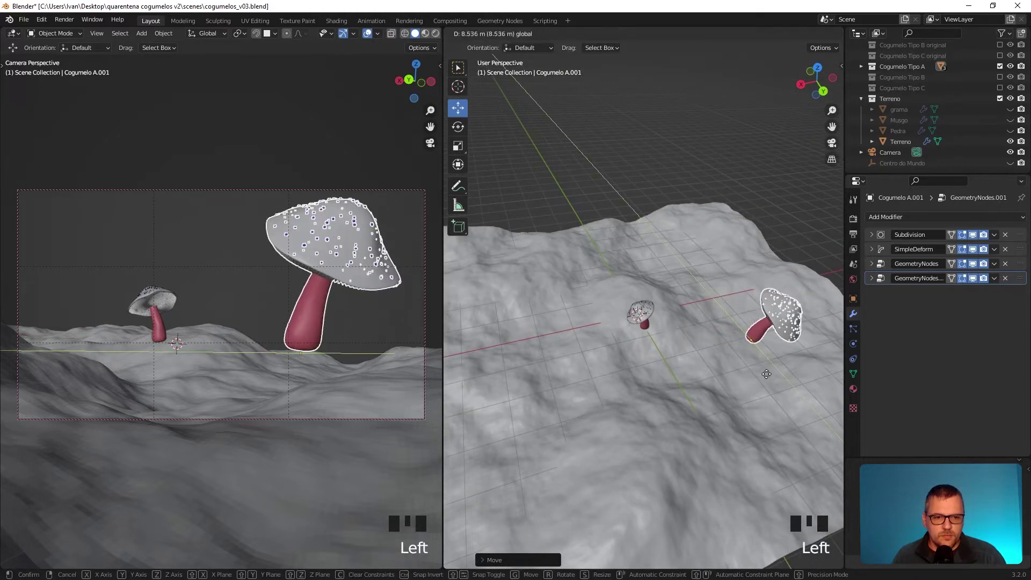
- Move Cogumelo A.001 into the camera's right foreground and tilt it with the Rotate tool
drag(743, 373, 515, 334)
click(516, 335)
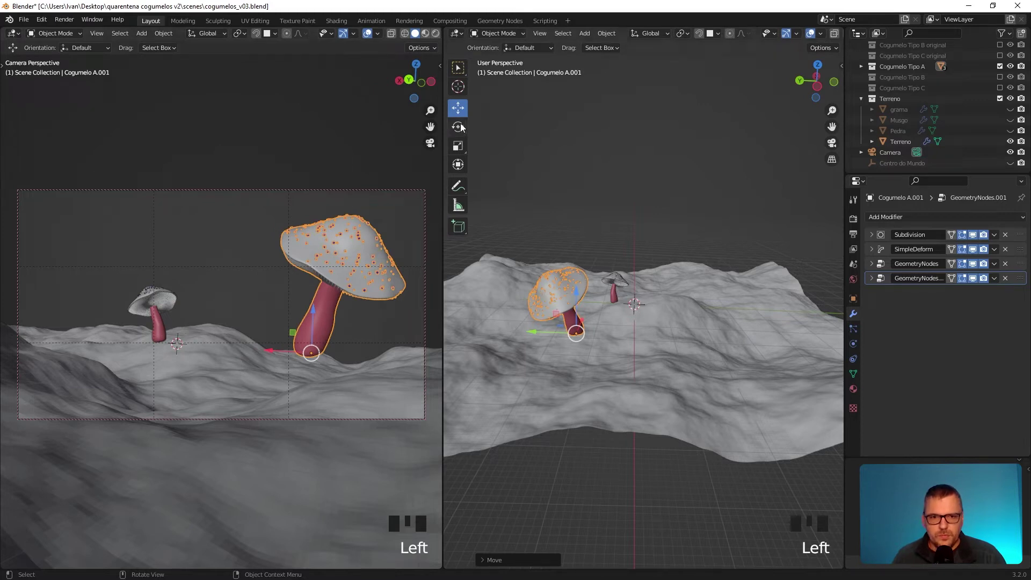
click(314, 359)
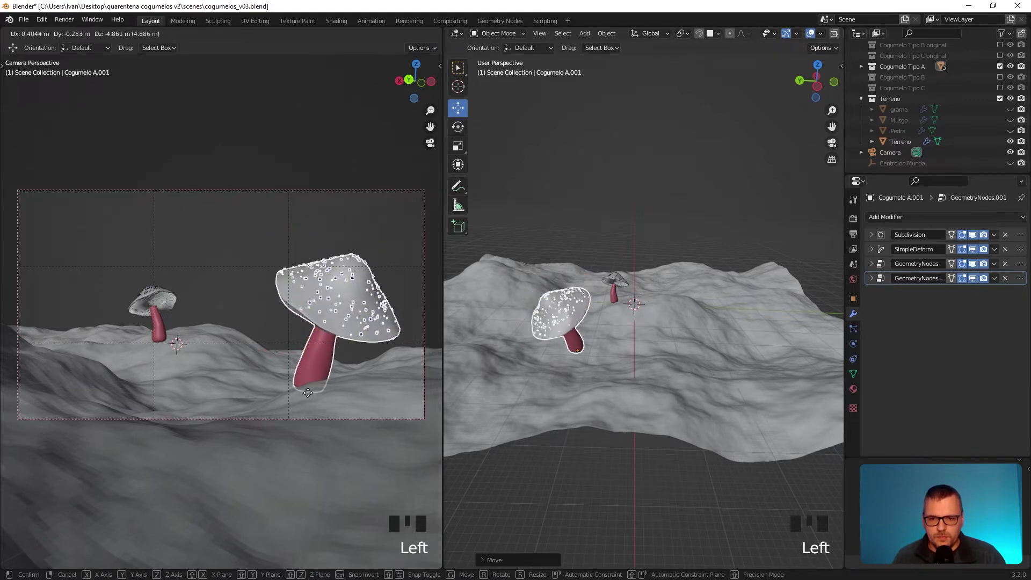
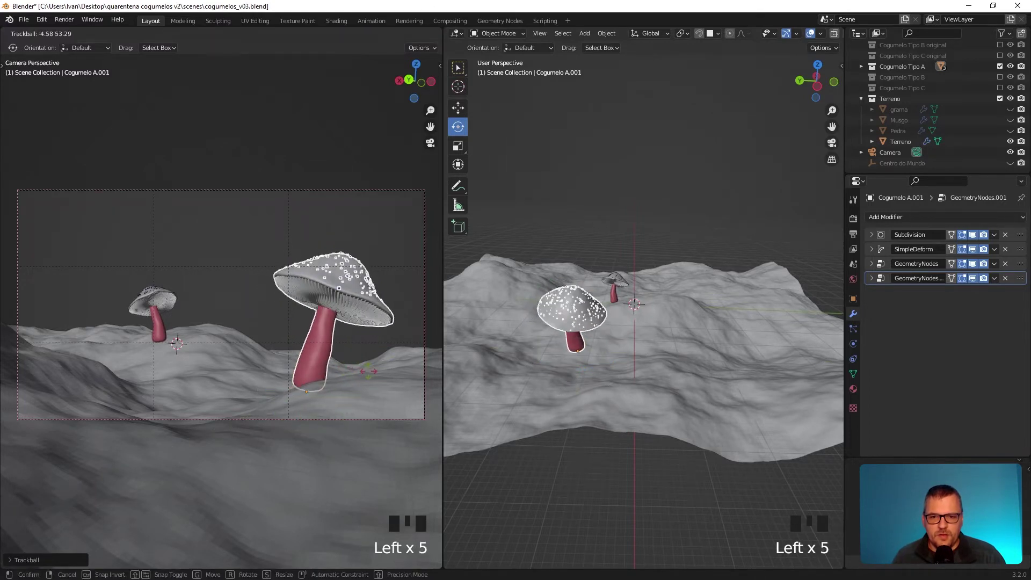
click(326, 376)
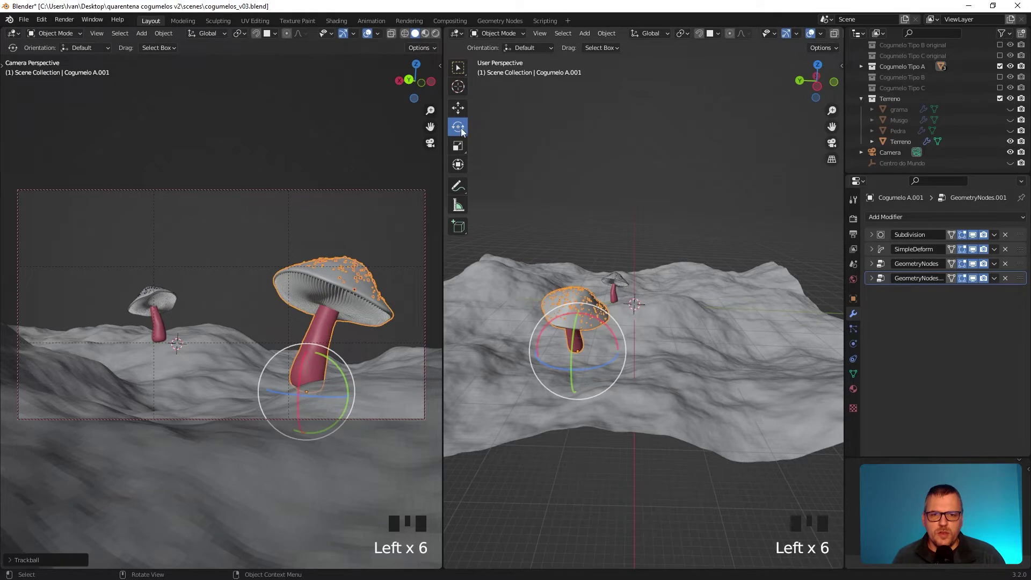
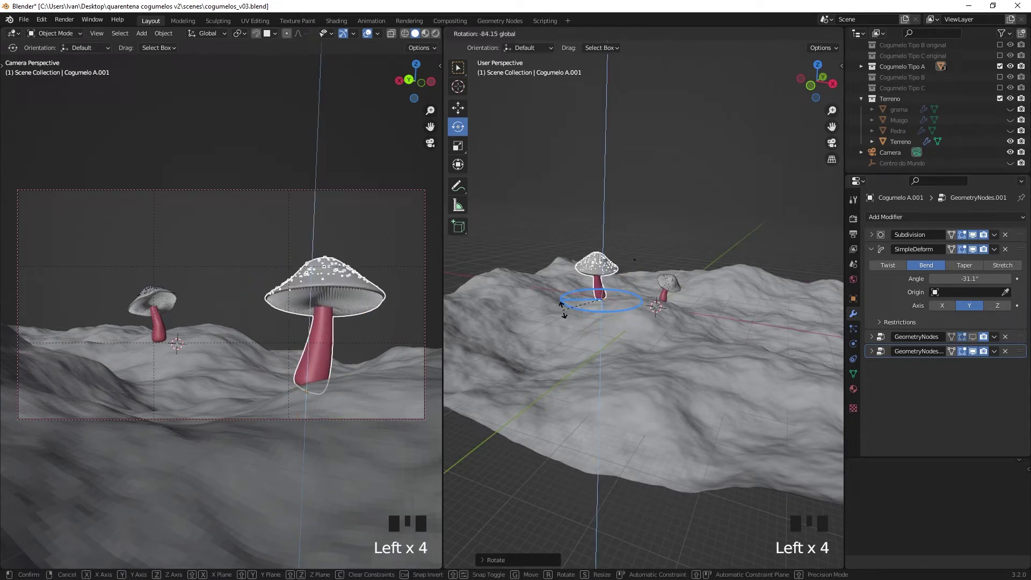
click(953, 342)
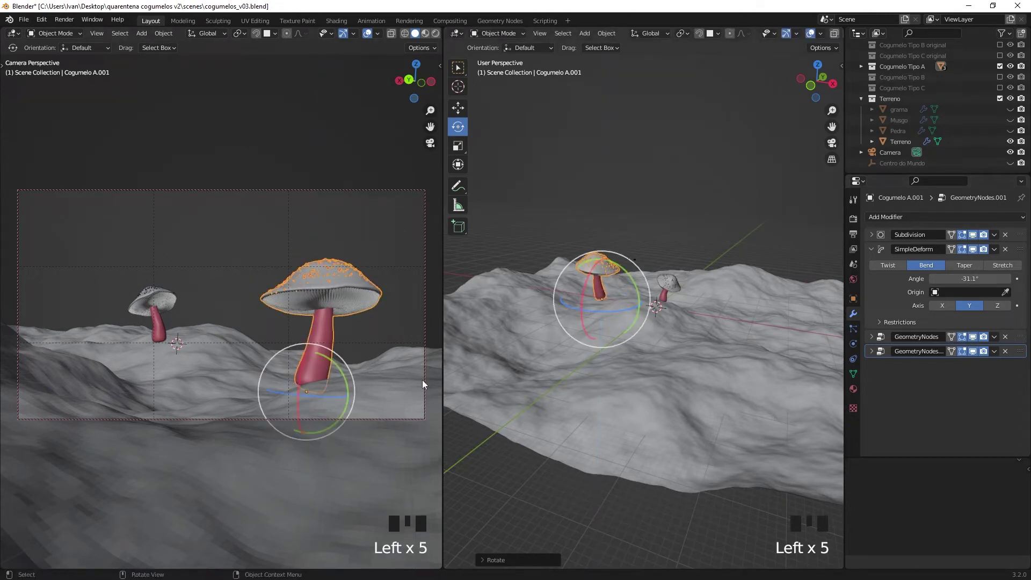
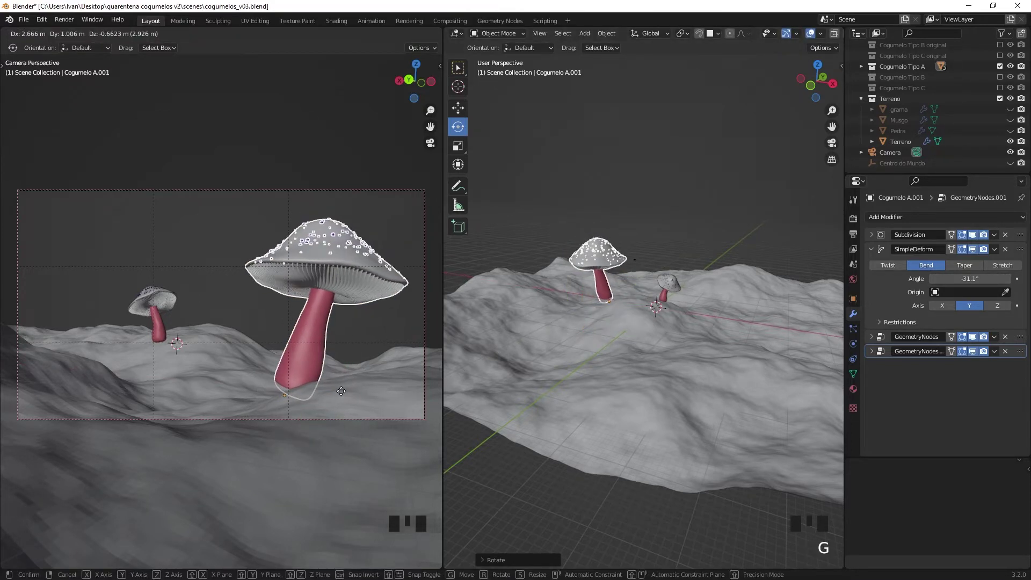
- Fine-tune the large mushroom's placement and start bringing Cogumelo A.004 beside it
drag(704, 205, 689, 259)
drag(675, 291, 674, 290)
drag(676, 313, 464, 113)
drag(464, 113, 557, 319)
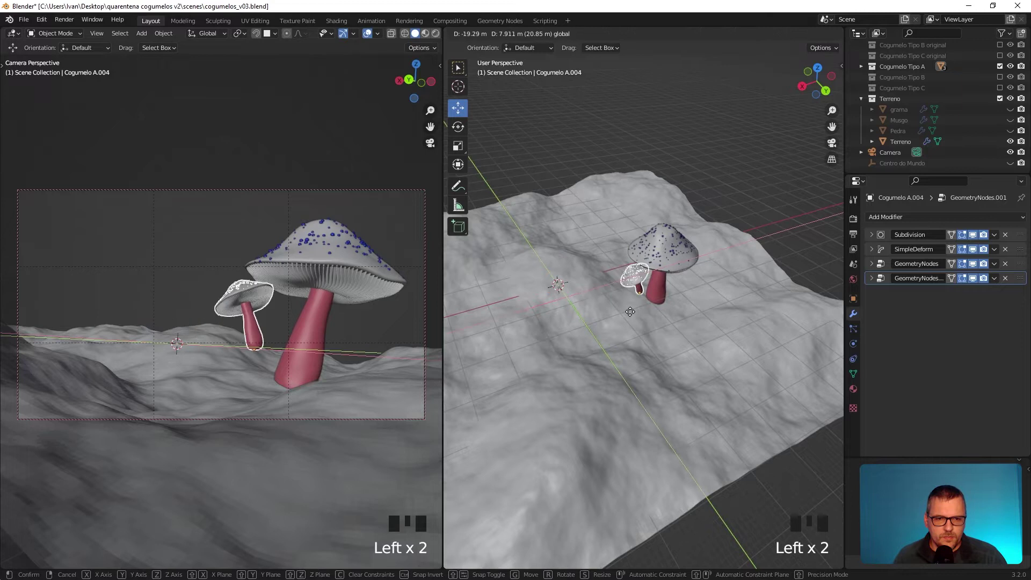
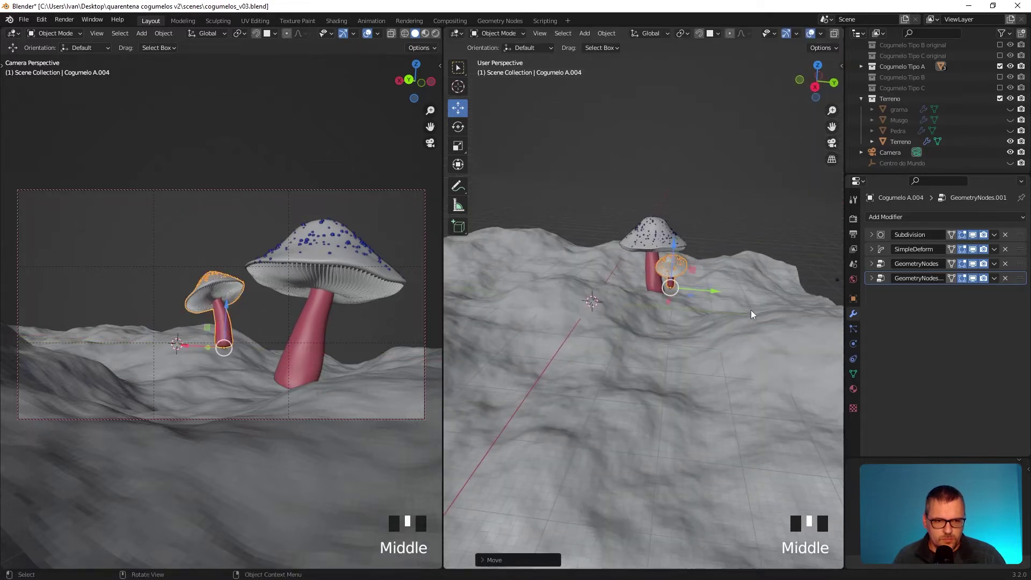
- Move Cogumelo A.004 lower, just left of the big mushroom's stem
click(671, 295)
click(667, 255)
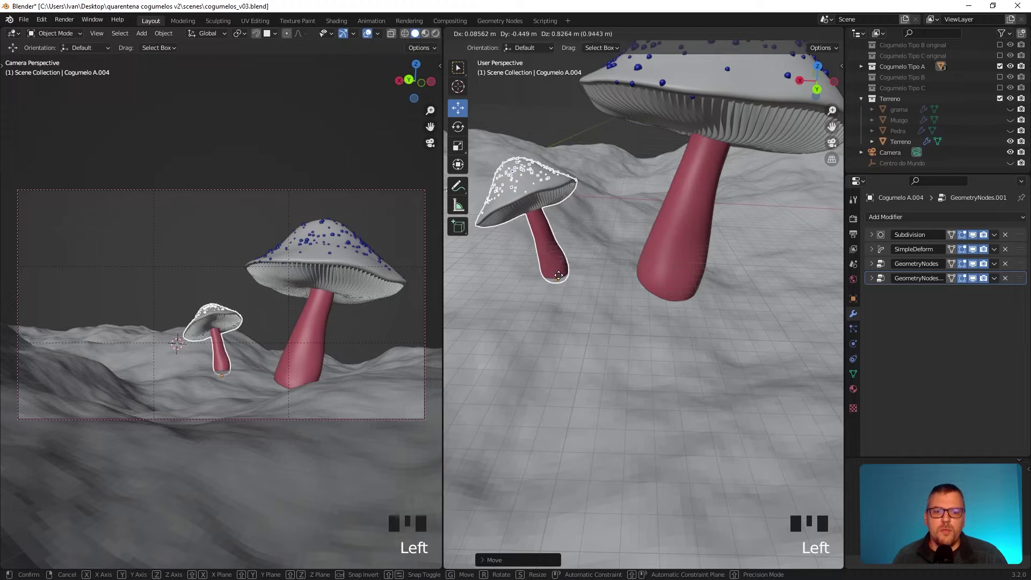
drag(592, 286, 570, 261)
click(570, 261)
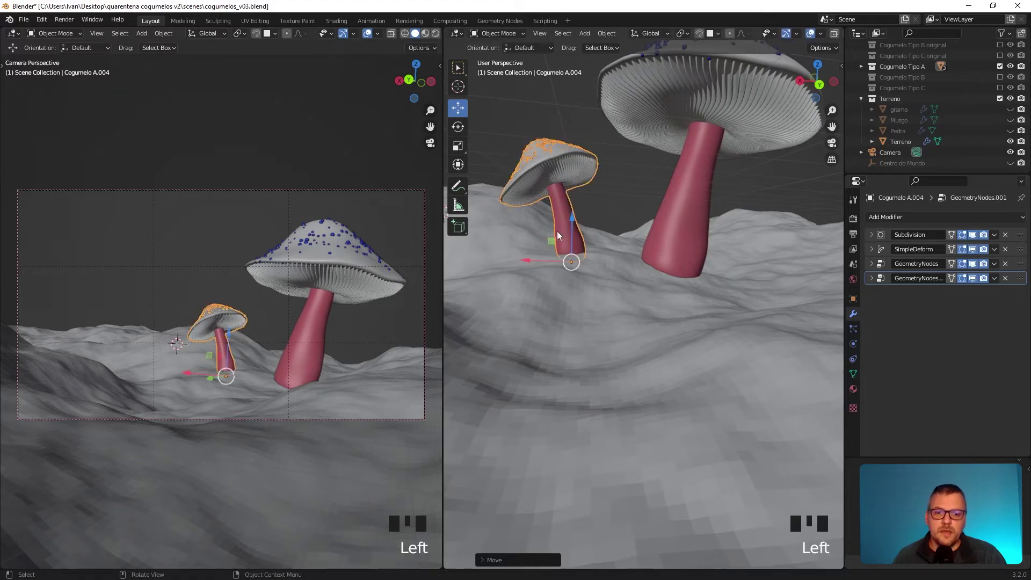
click(575, 268)
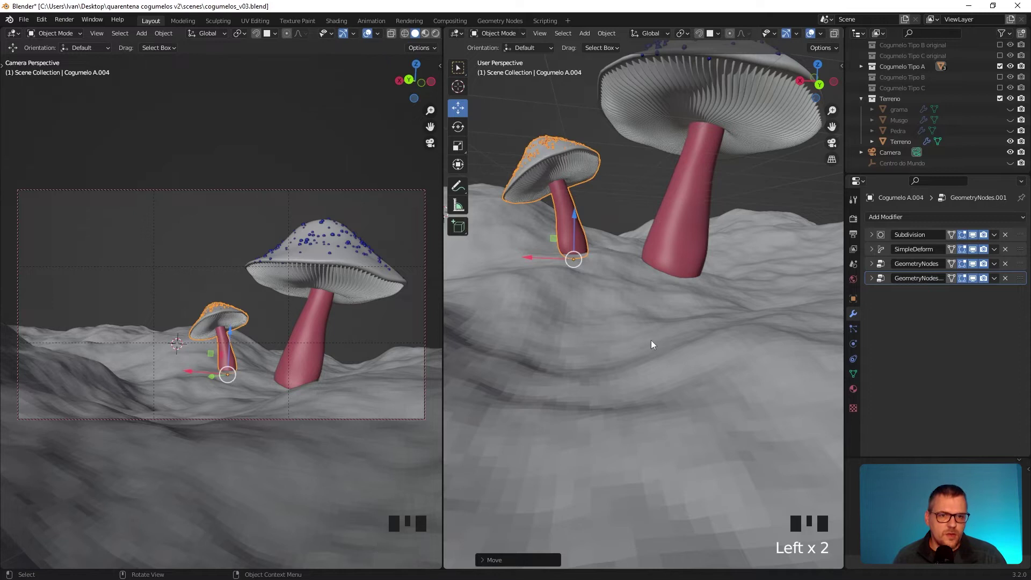
- Zoom the free view onto the small mushroom's base and sink its foot into the terrain
drag(655, 375, 604, 302)
scroll(up, 3)
scroll(up, 3)
drag(575, 322, 538, 358)
click(537, 358)
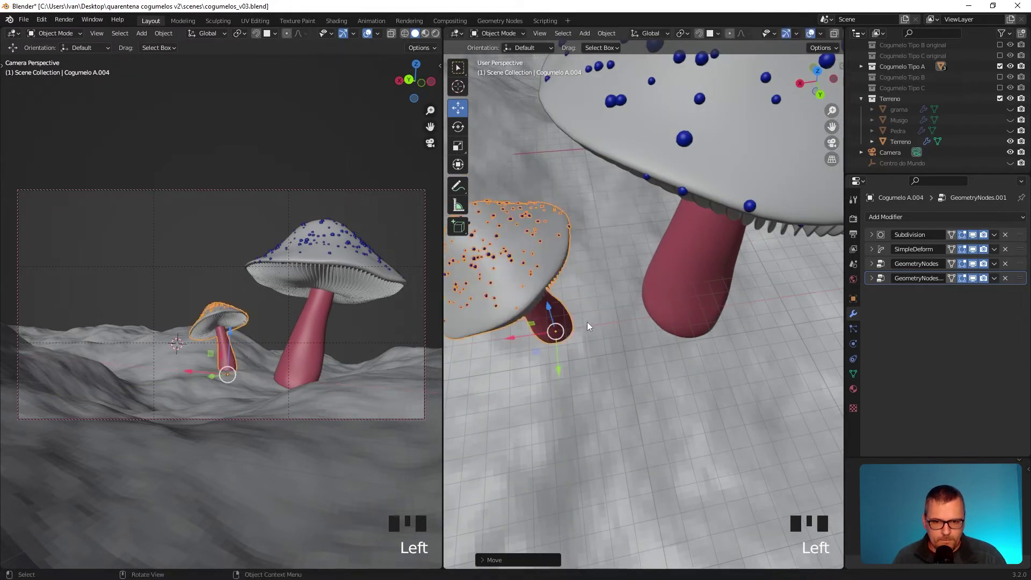
click(539, 354)
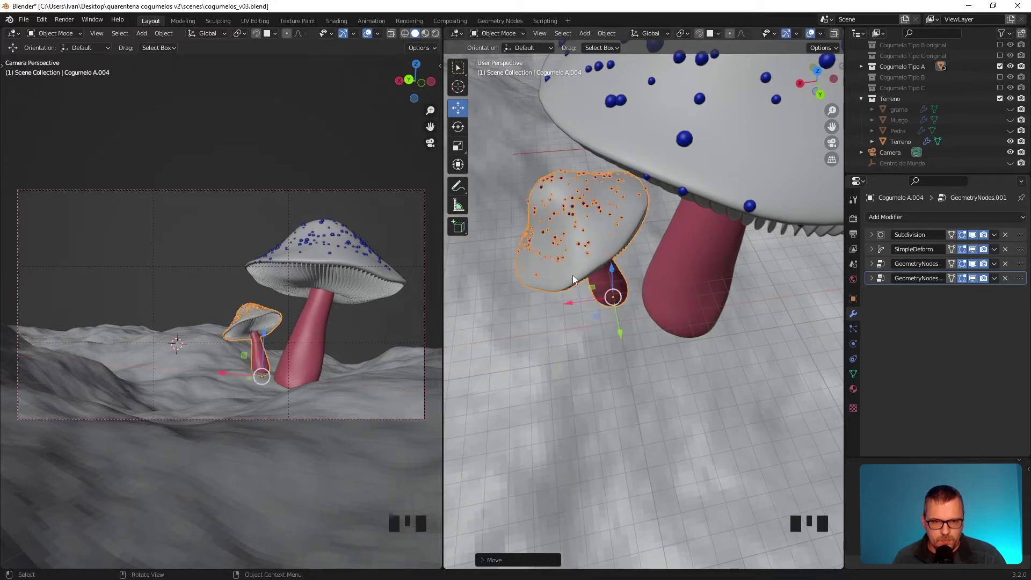
click(631, 194)
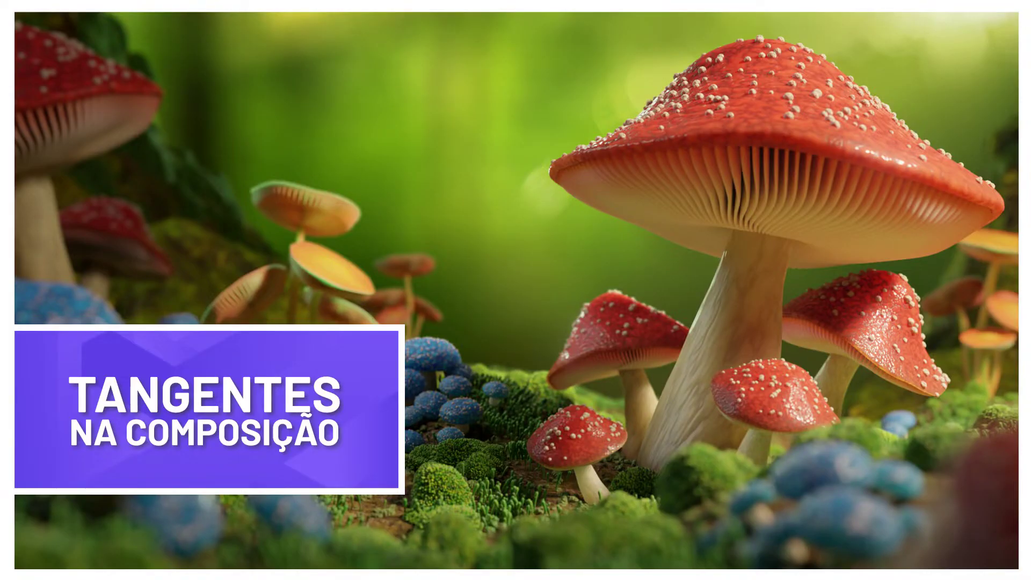
click(348, 197)
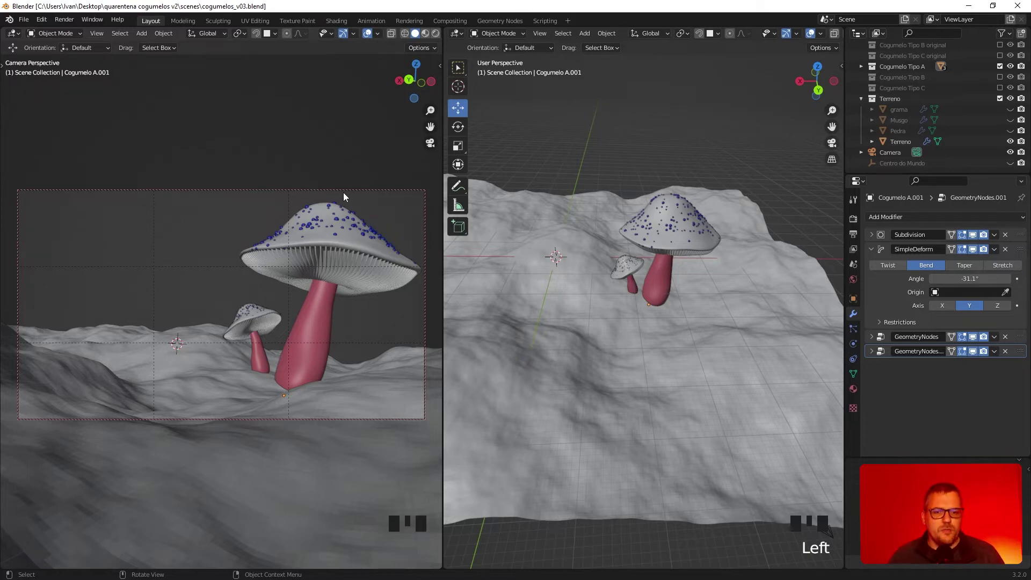
- Zoom in on the small mushroom touching the large mushroom's stem
scroll(up, 3)
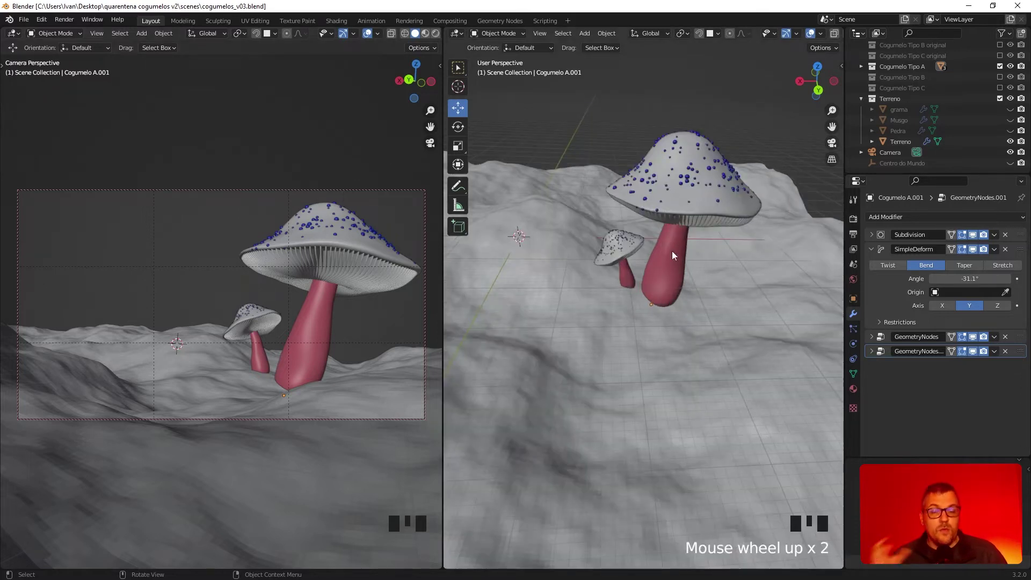
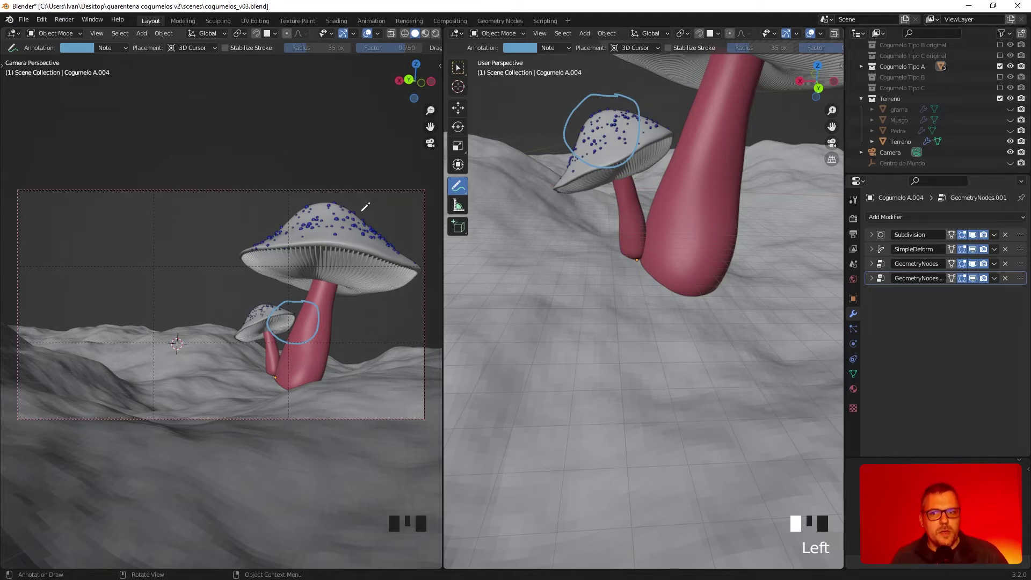
- Move Cogumelo A.004 in the camera view so it overlaps in front of the large stem
drag(608, 177, 609, 146)
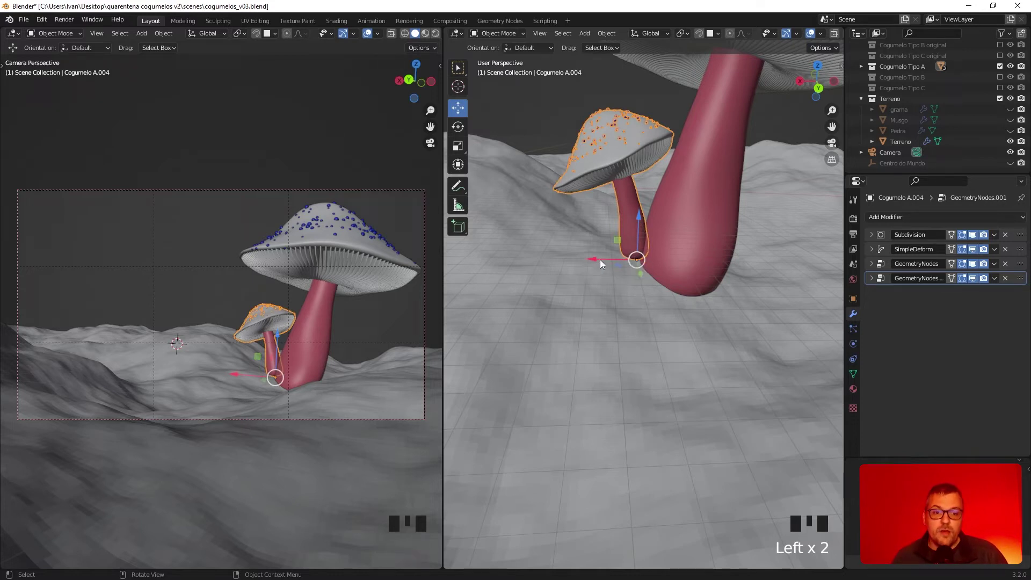
click(597, 263)
click(539, 121)
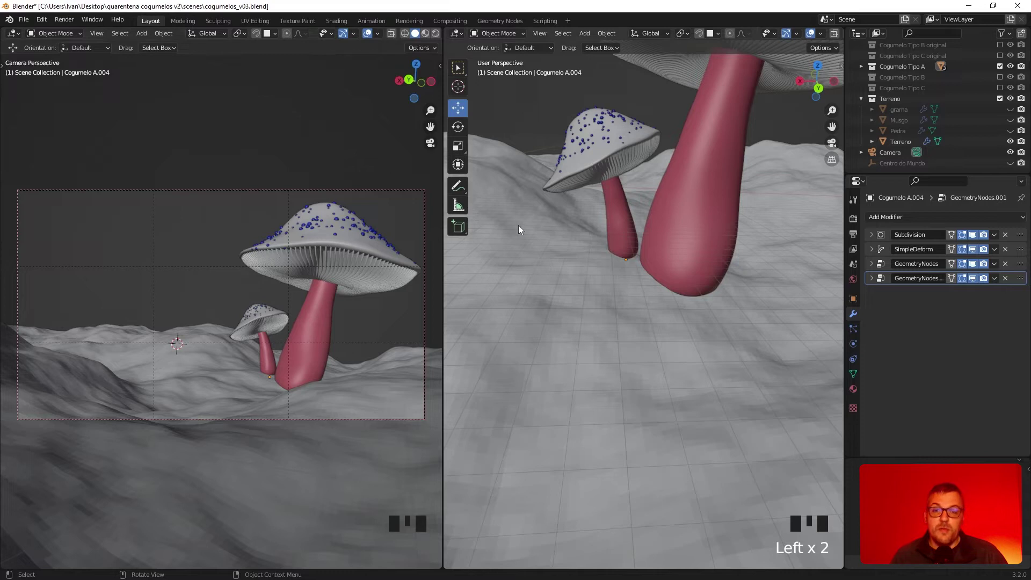
click(579, 162)
click(582, 262)
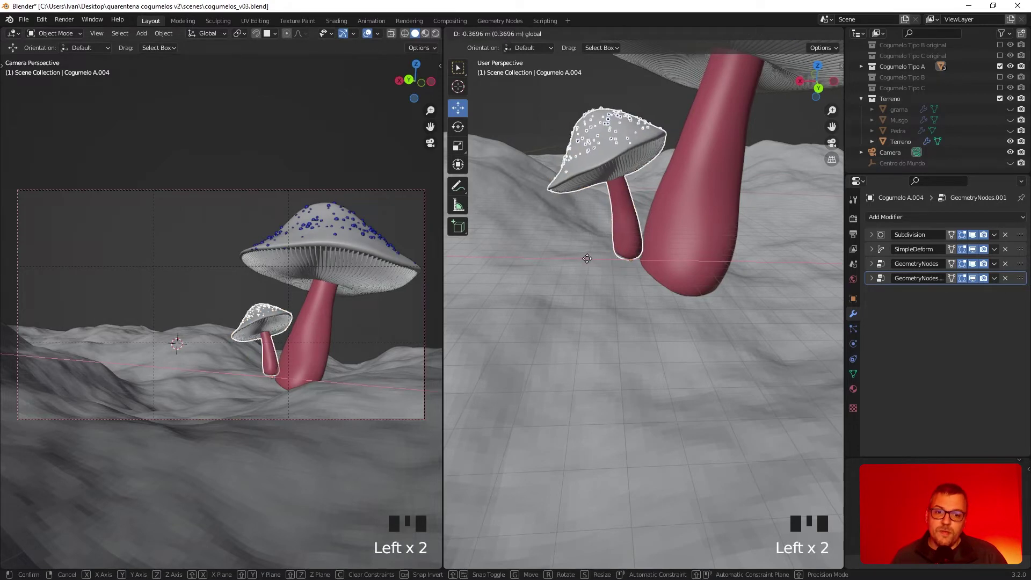
click(542, 254)
- In the free view, set the small mushroom down onto the terrain left of the large one
drag(708, 264, 283, 342)
click(283, 342)
click(275, 337)
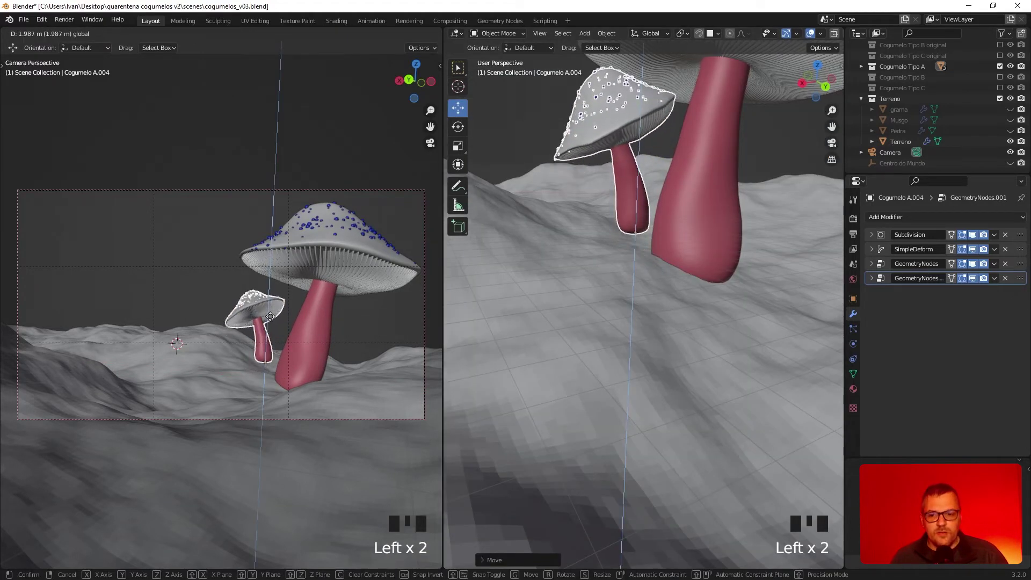
click(244, 157)
drag(29, 122, 269, 332)
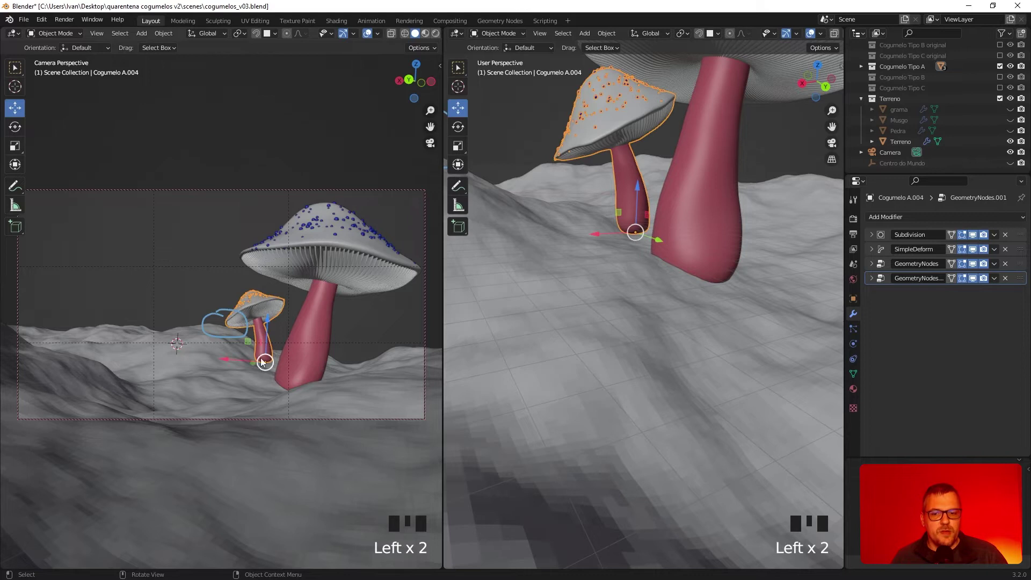
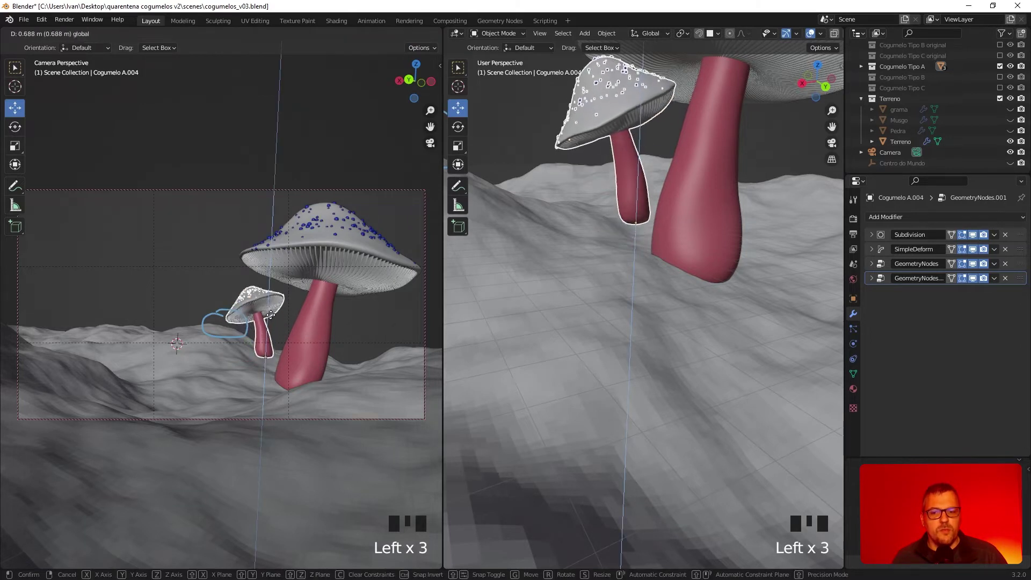
- Confirm the small mushroom's position and deselect the large mushroom after scaling it to about 0.88
click(351, 261)
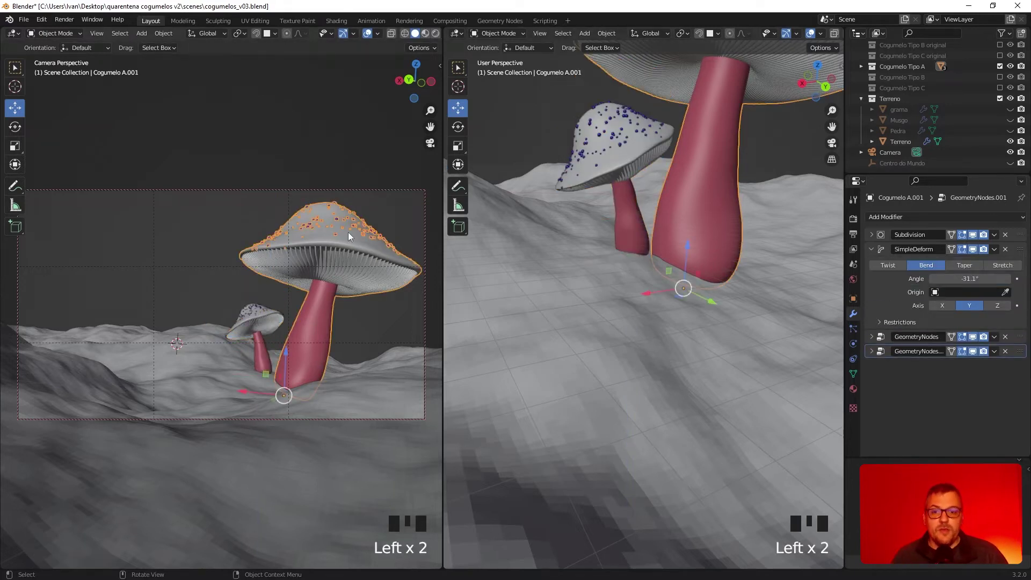
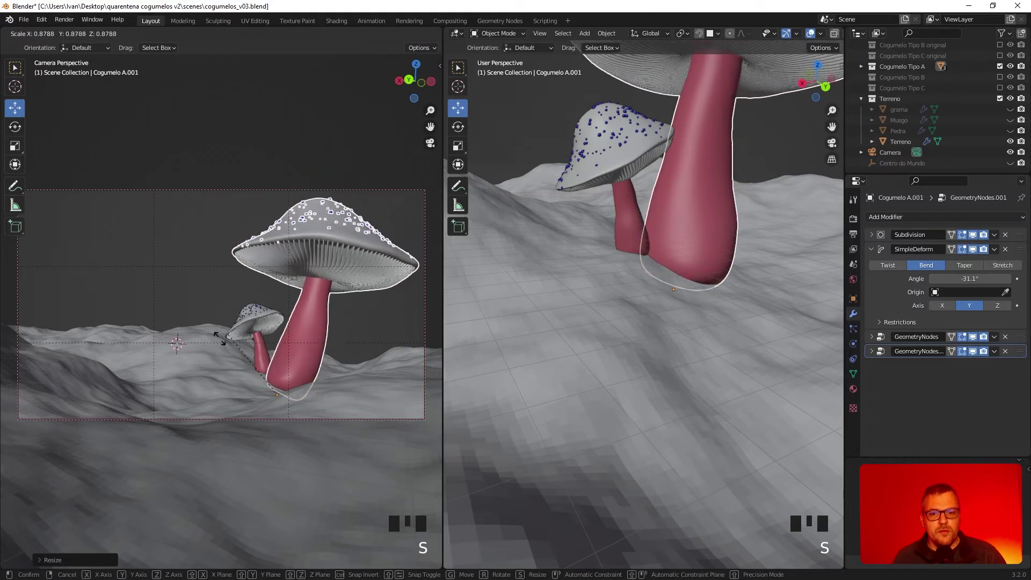
click(380, 204)
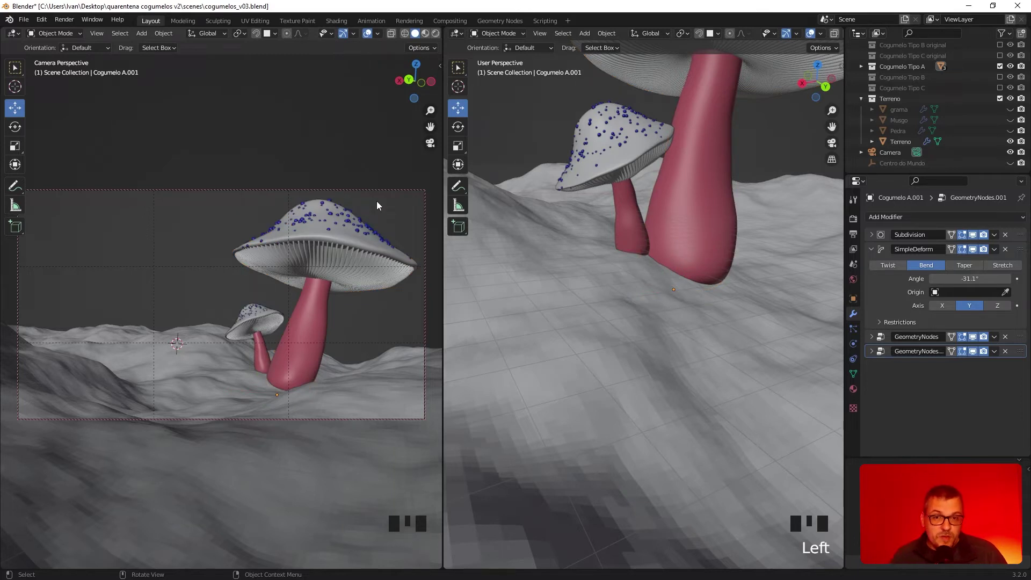
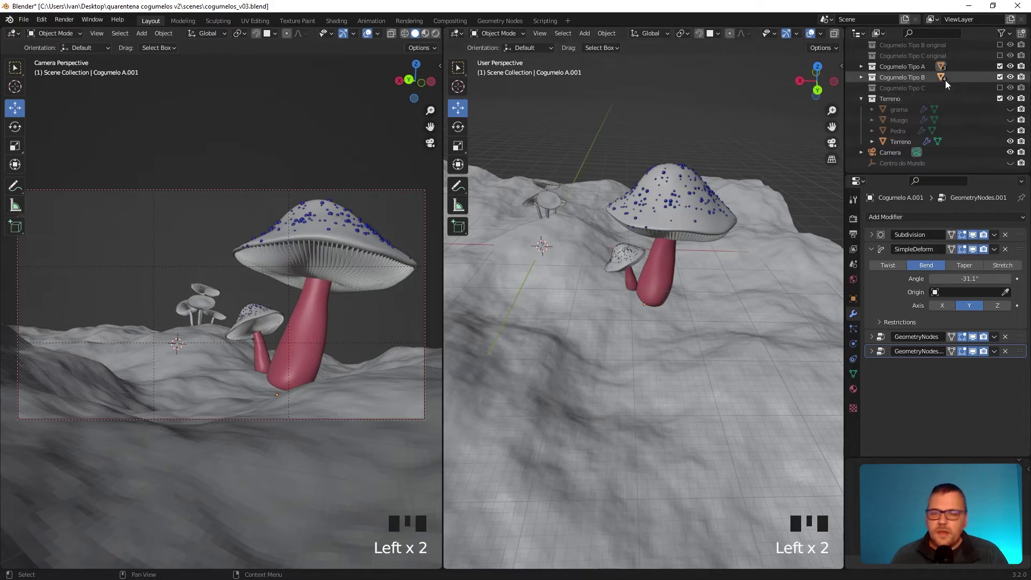
- Move the Cogumelo Tipo B cluster onto the terrain at the left of the shot and rotate it about Z
click(540, 215)
click(584, 225)
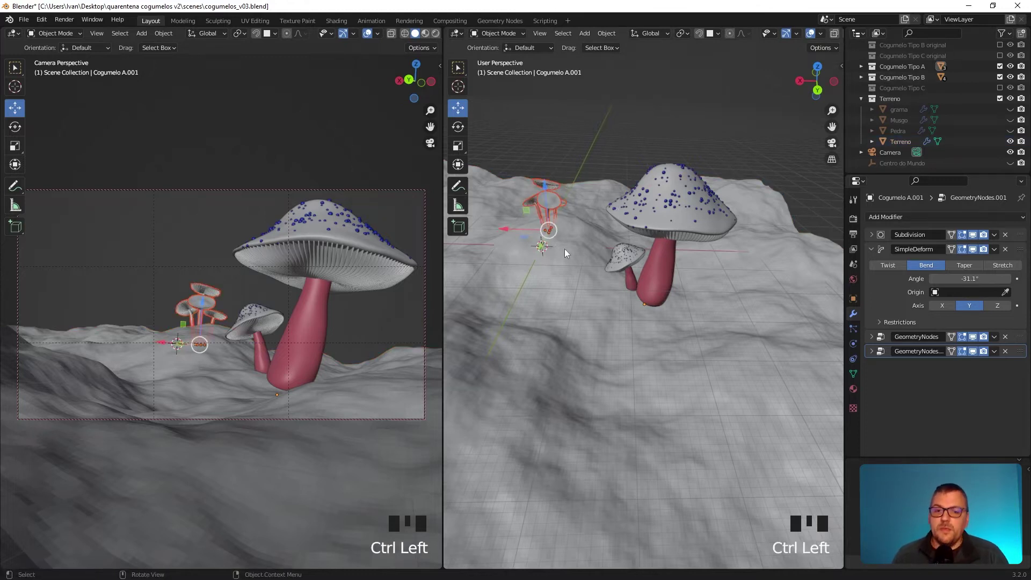
drag(656, 273, 618, 174)
click(618, 174)
drag(668, 246, 662, 242)
scroll(down, 3)
drag(706, 259, 631, 215)
click(631, 215)
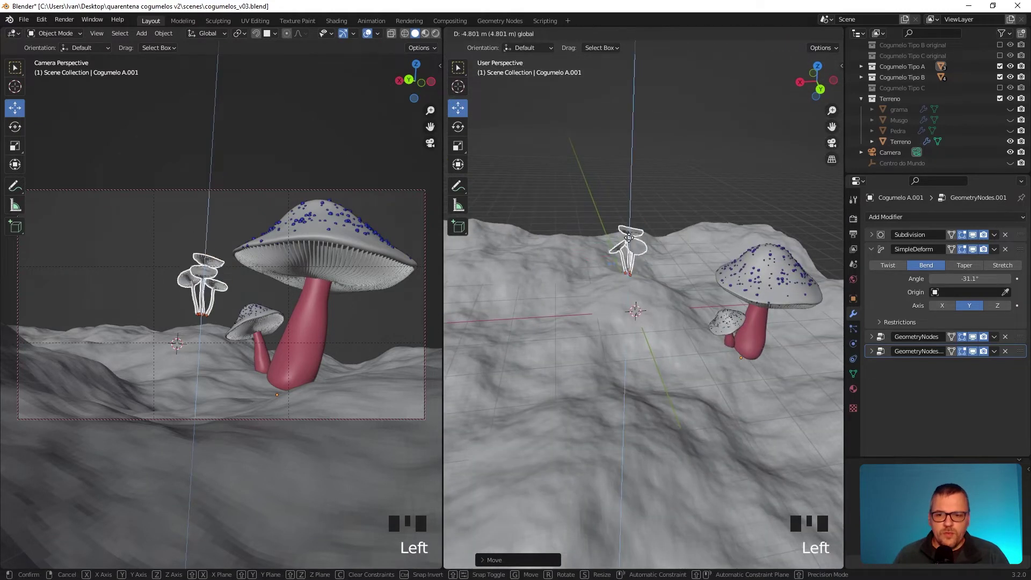
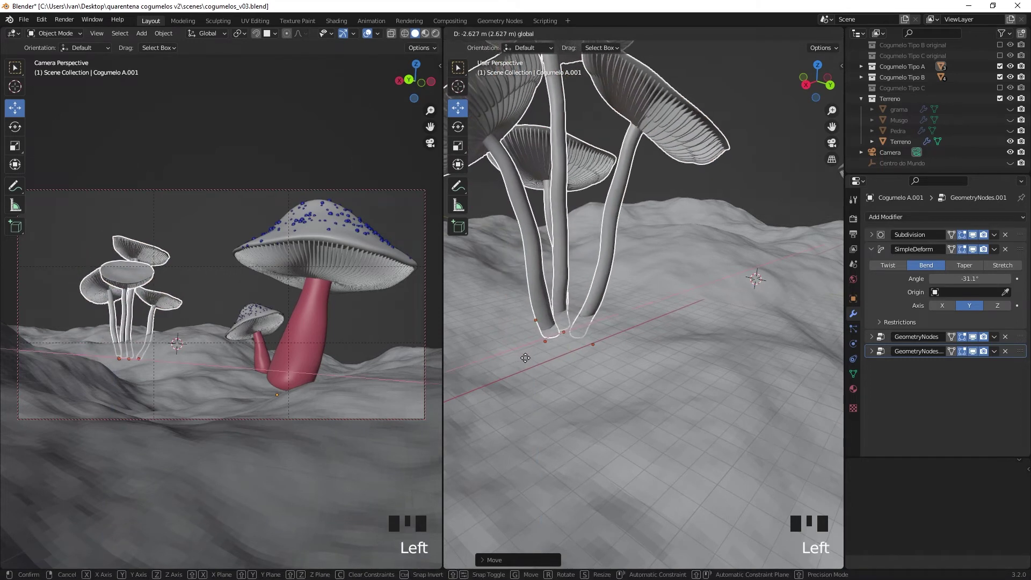
key(r)
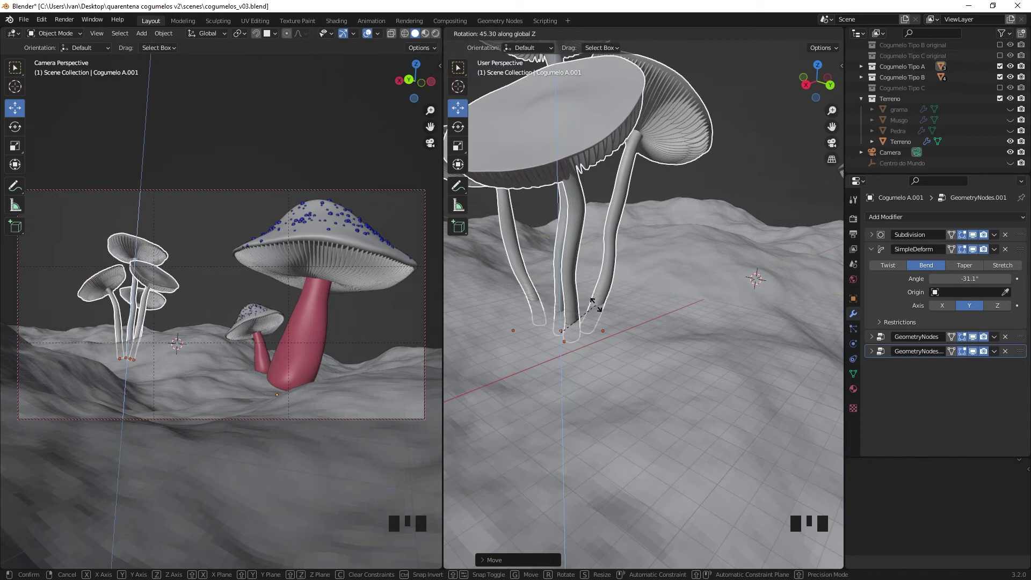
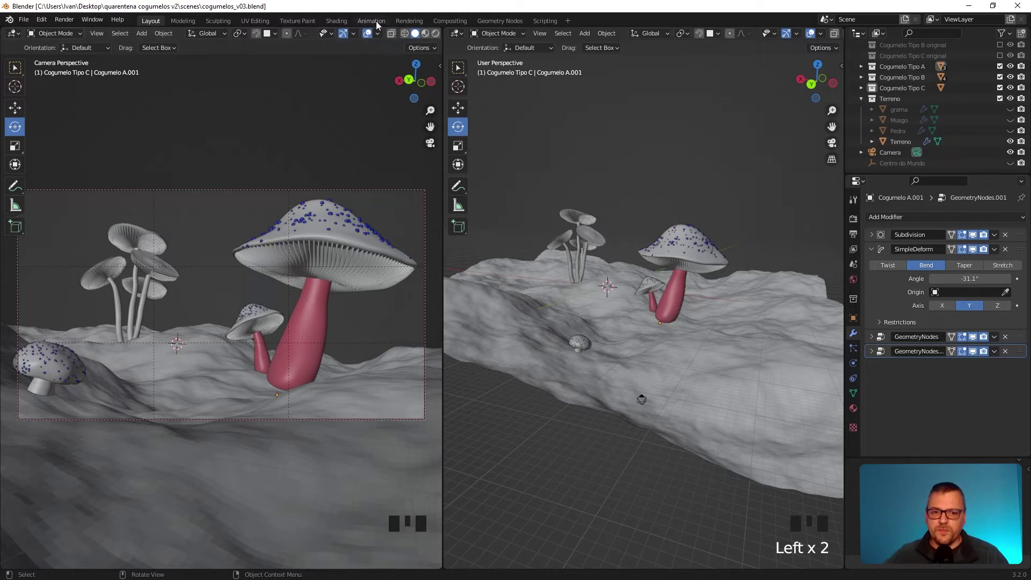
- Give the small red-stemmed mushroom a slight tilt with the Rotate tool
scroll(up, 3)
click(594, 242)
click(622, 272)
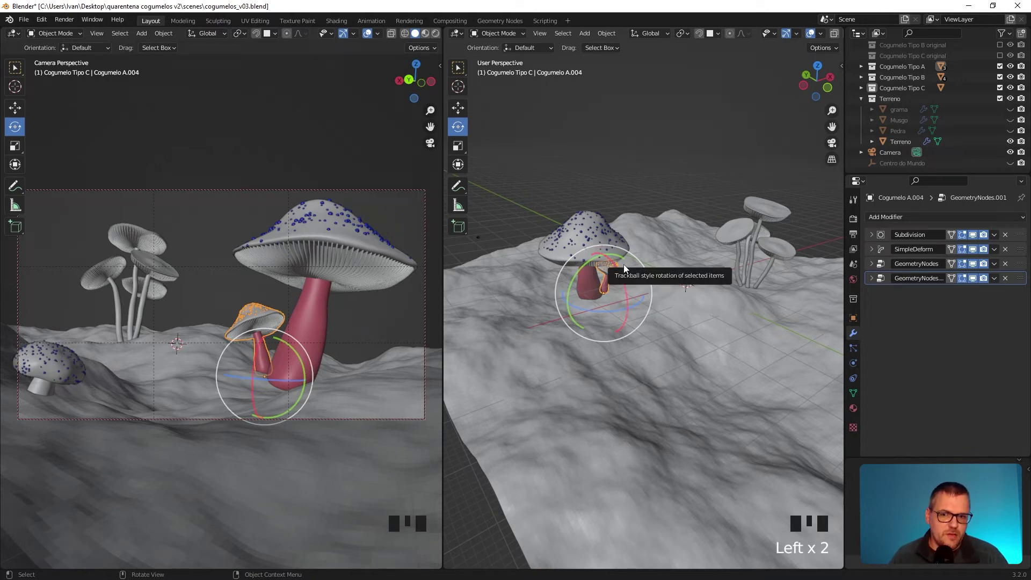
click(662, 186)
drag(642, 312, 589, 513)
- Rotate and tilt the spotted Cogumelo C mushroom in the left foreground
click(589, 513)
drag(658, 479, 598, 386)
scroll(up, 3)
drag(607, 39, 631, 131)
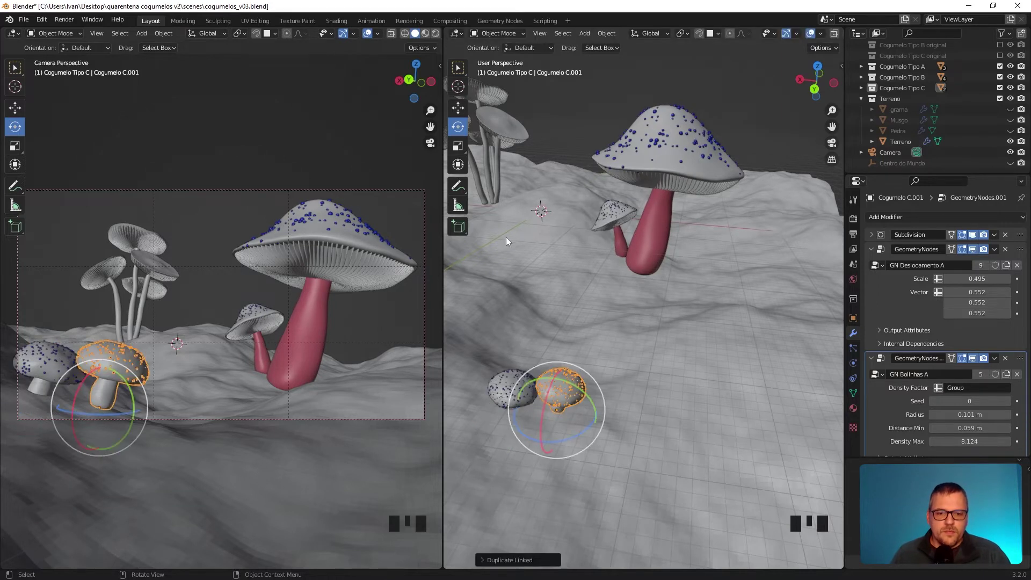
- Place a linked duplicate of the spotted mushroom beside it in the lower left and select it
drag(461, 117, 557, 382)
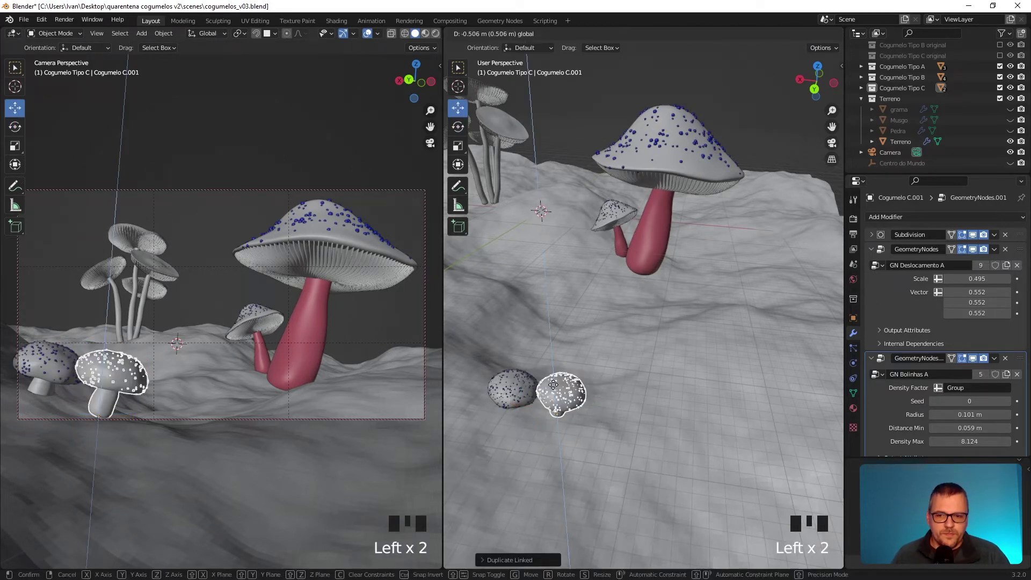
scroll(up, 3)
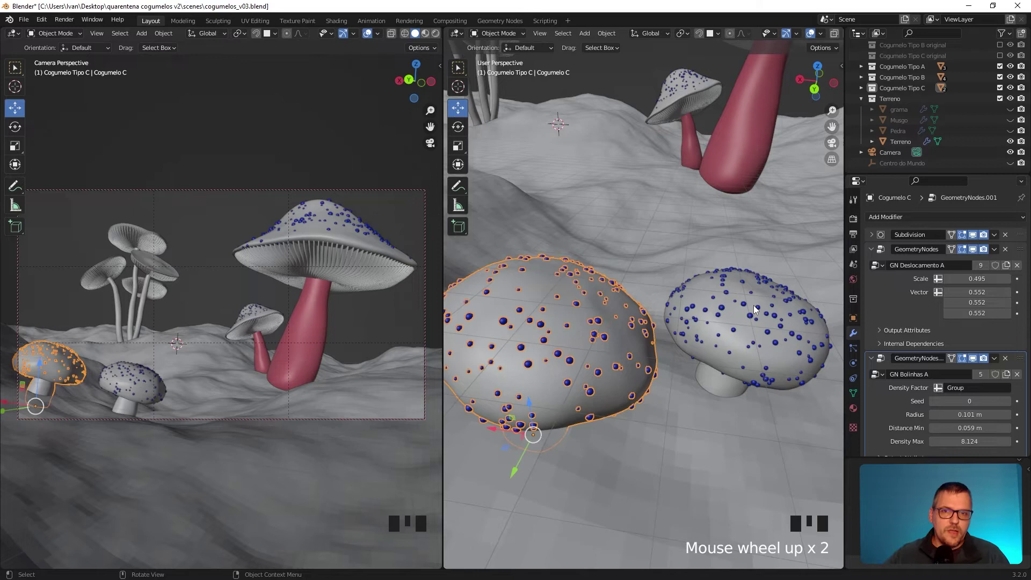
click(756, 310)
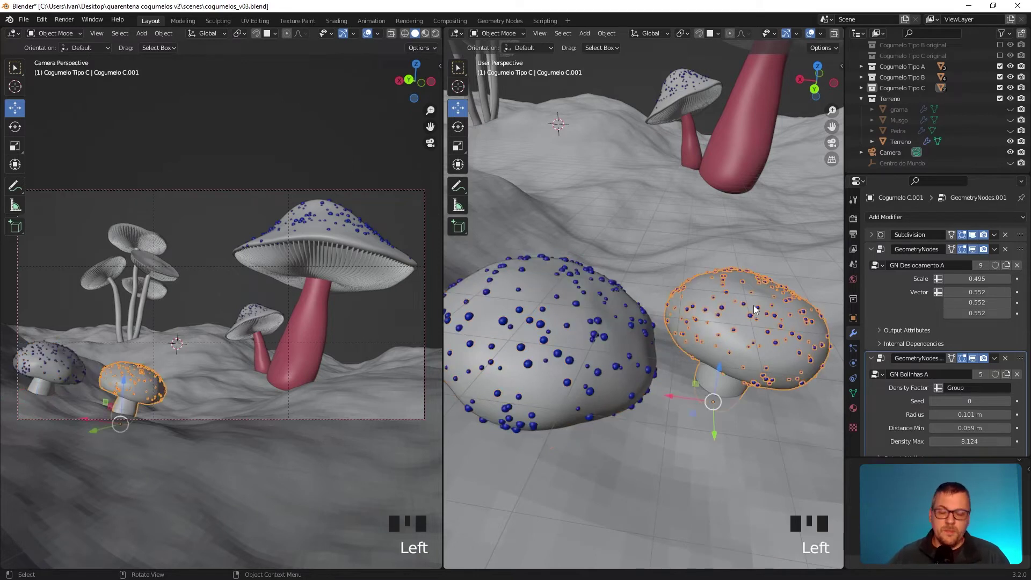
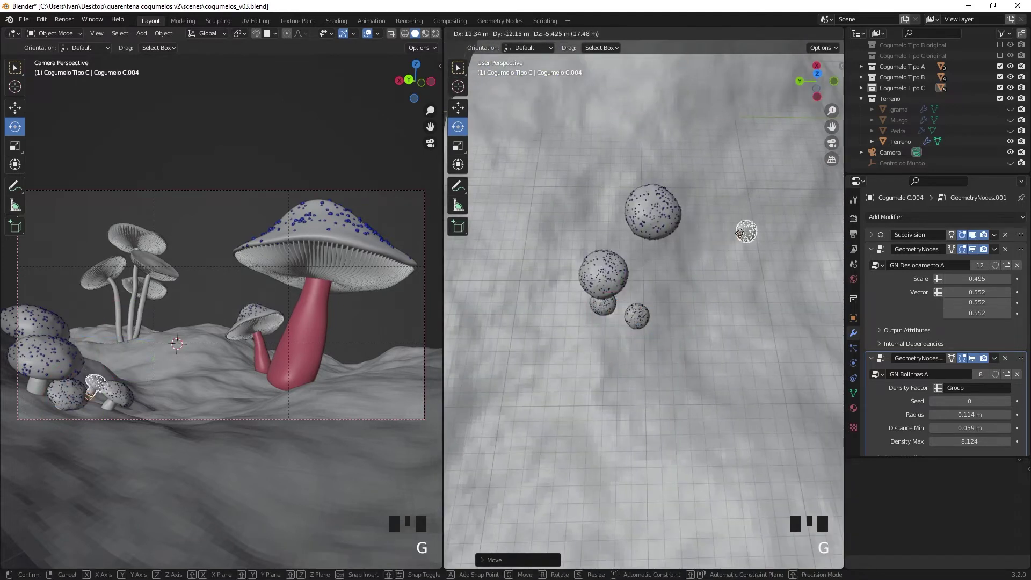
- Move the duplicated spotted Cogumelo C copy into the lower-left foreground and set it down
key(g)
key(g)
click(91, 368)
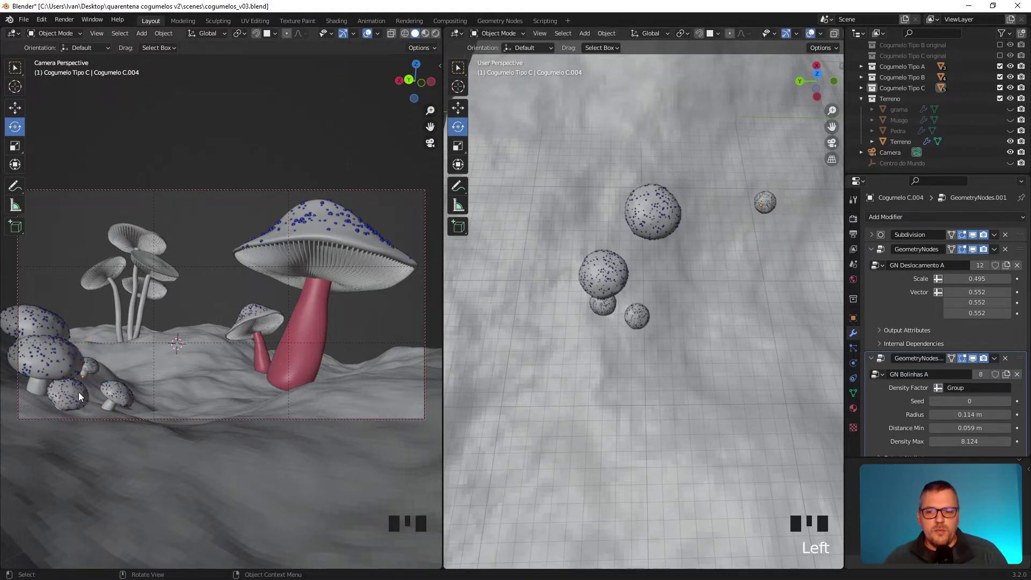
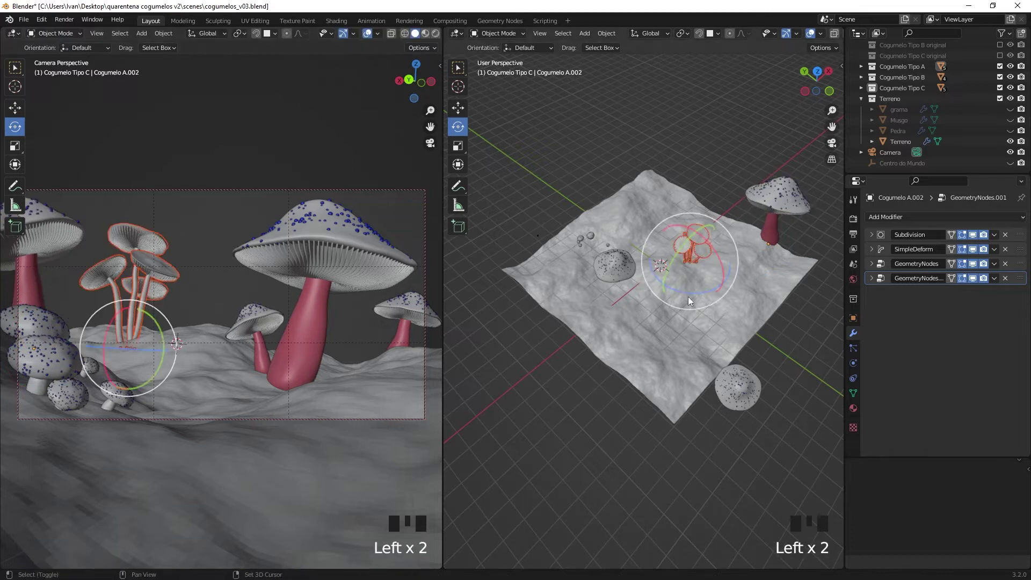
- Duplicate a small spotted mushroom (Cogumelo A.006) and move it beside the large pink stem in the foreground
key(shift+d)
click(617, 238)
drag(658, 294, 713, 319)
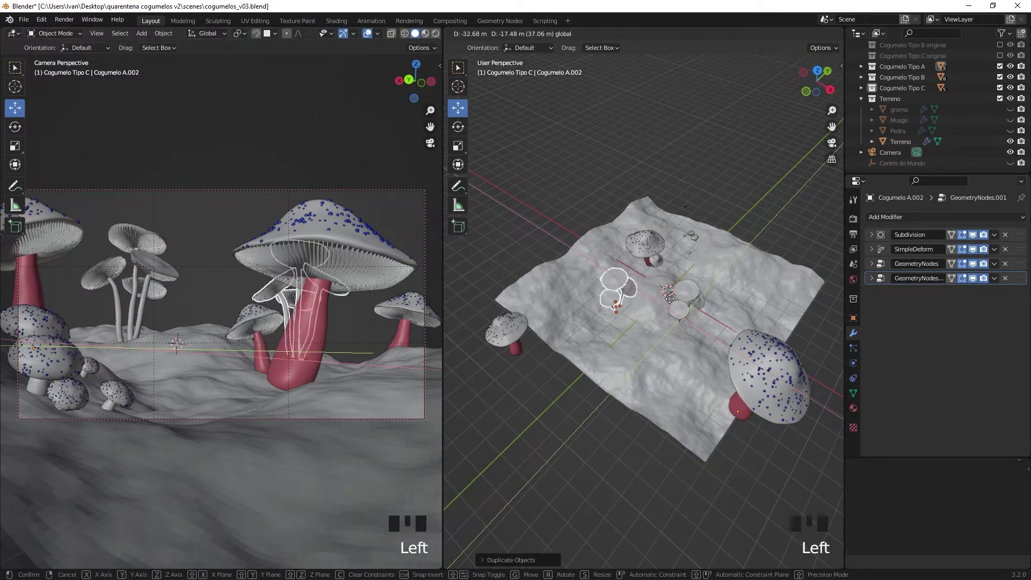
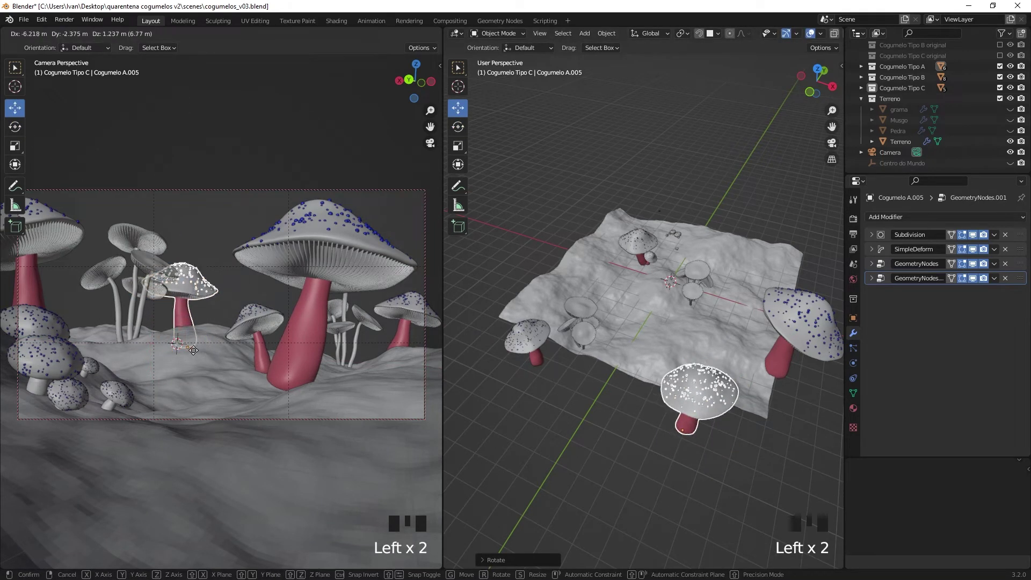
drag(701, 446, 552, 364)
click(551, 364)
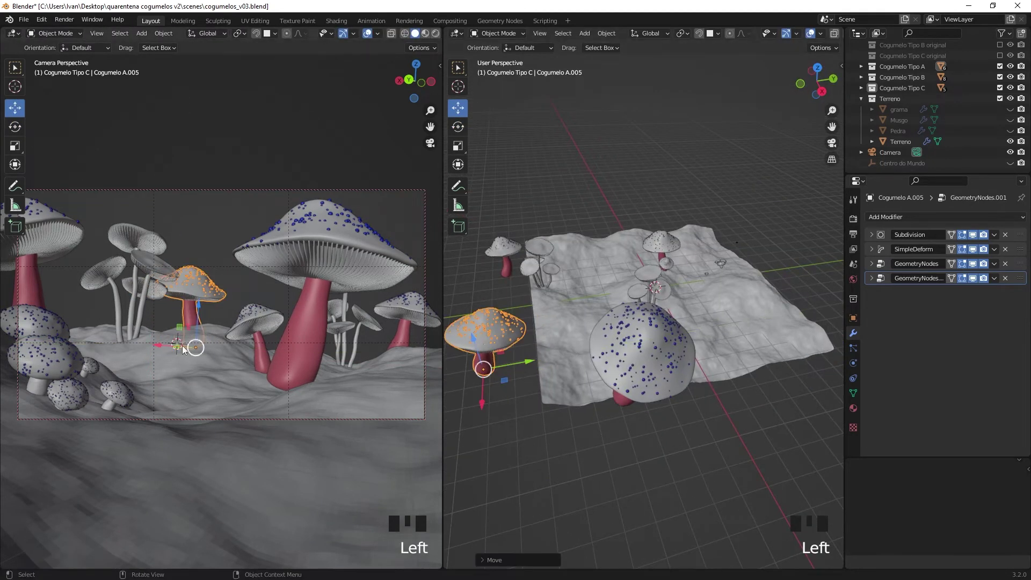
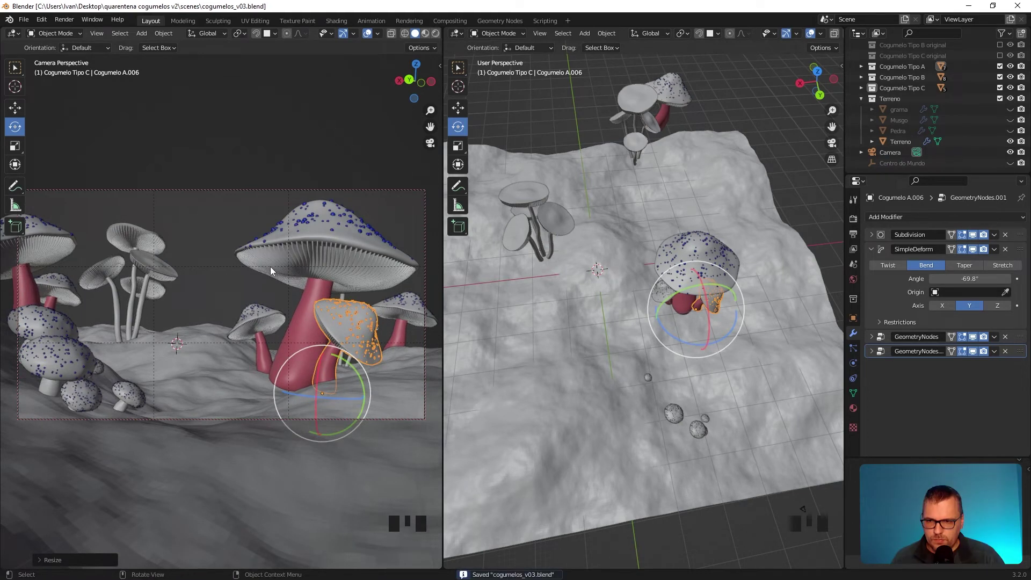
click(270, 180)
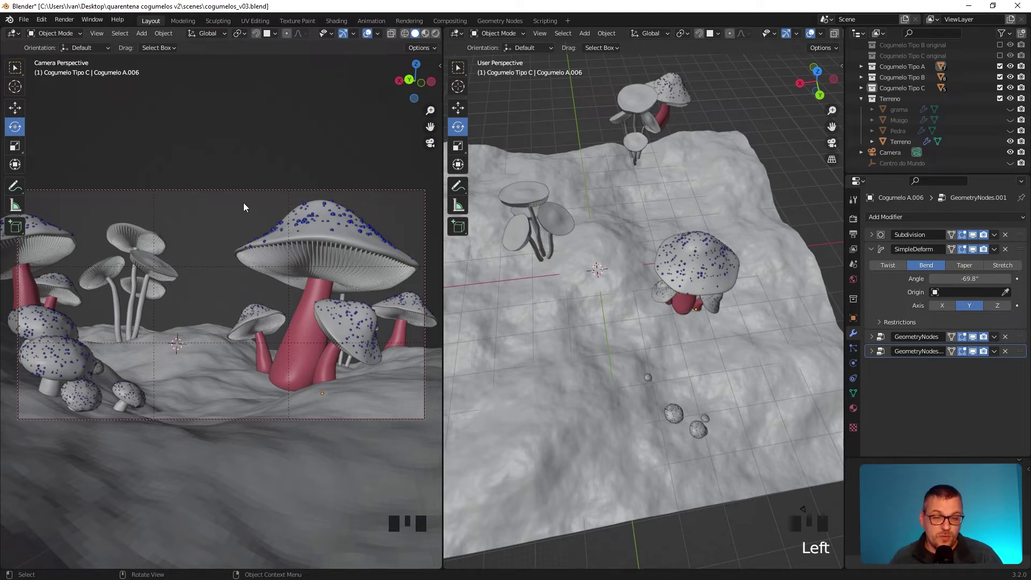
- Show the sidebar to lock the camera to view navigation
key(n)
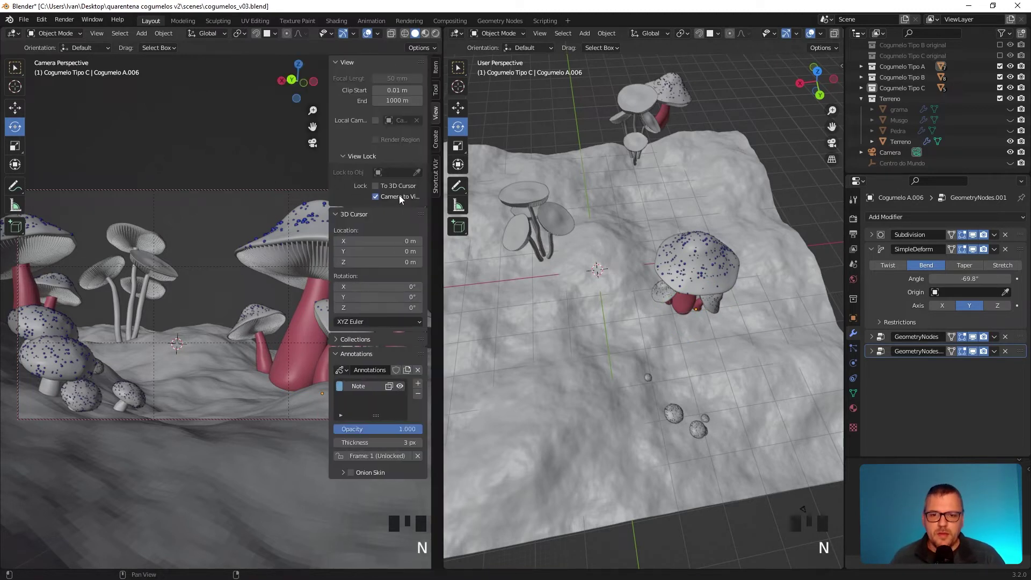
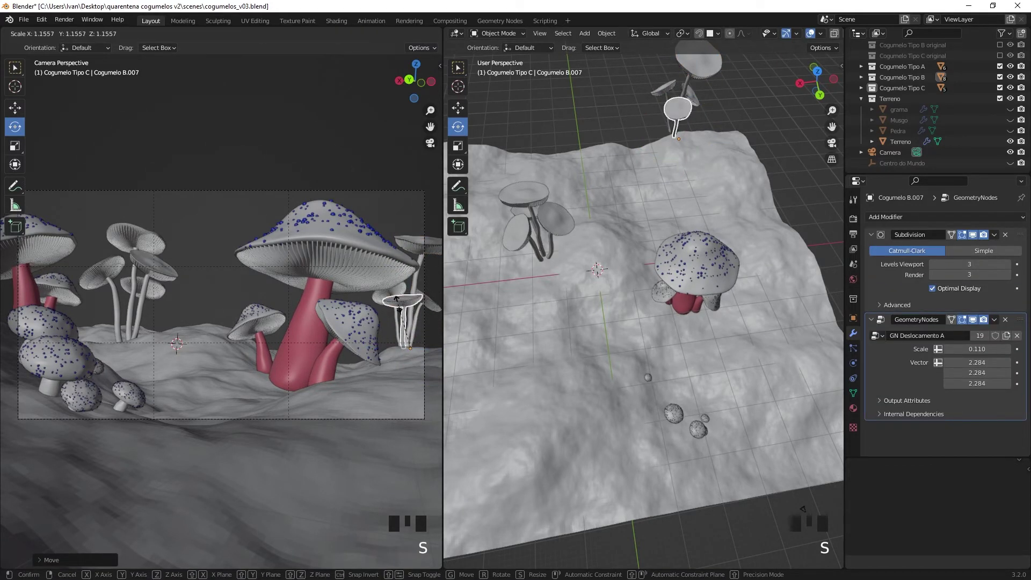
- Set down a tall Cogumelo B copy, then move and resize another into the right-edge cluster
click(383, 304)
double_click(436, 307)
key(g)
key(s)
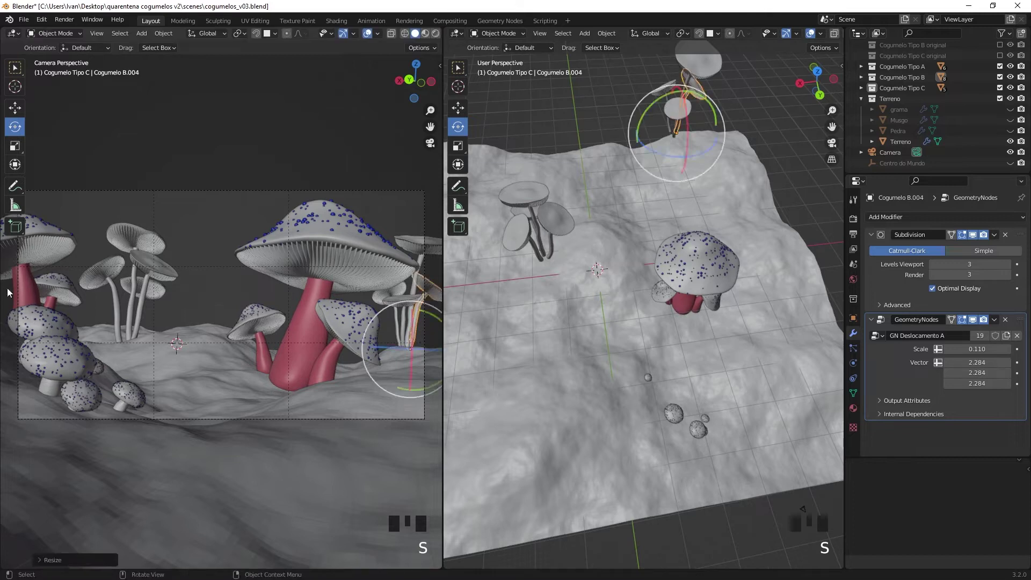
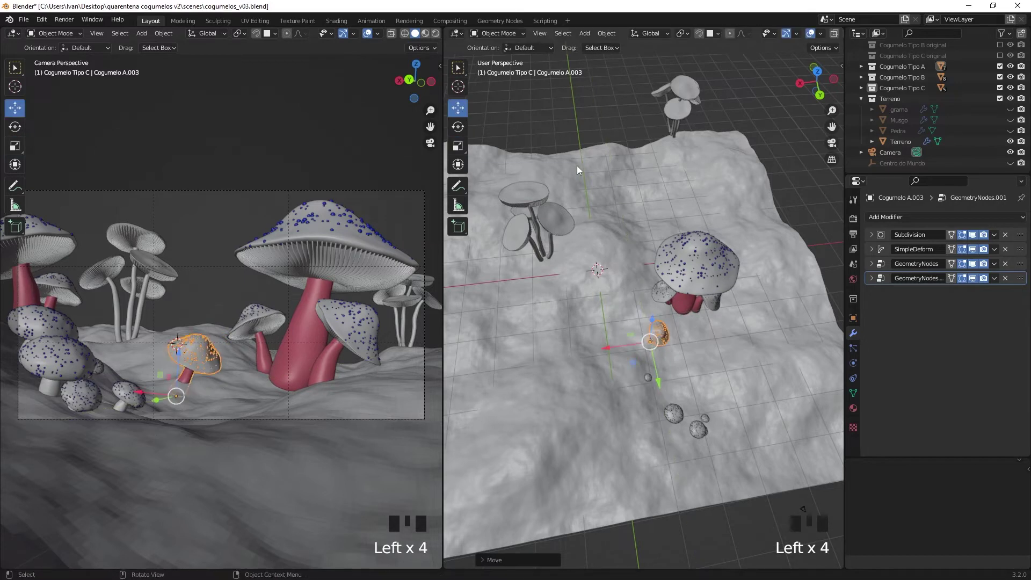
- Move, resize and tilt small Cogumelo A.003 into the left-centre foreground, orbiting the side view to check
click(464, 125)
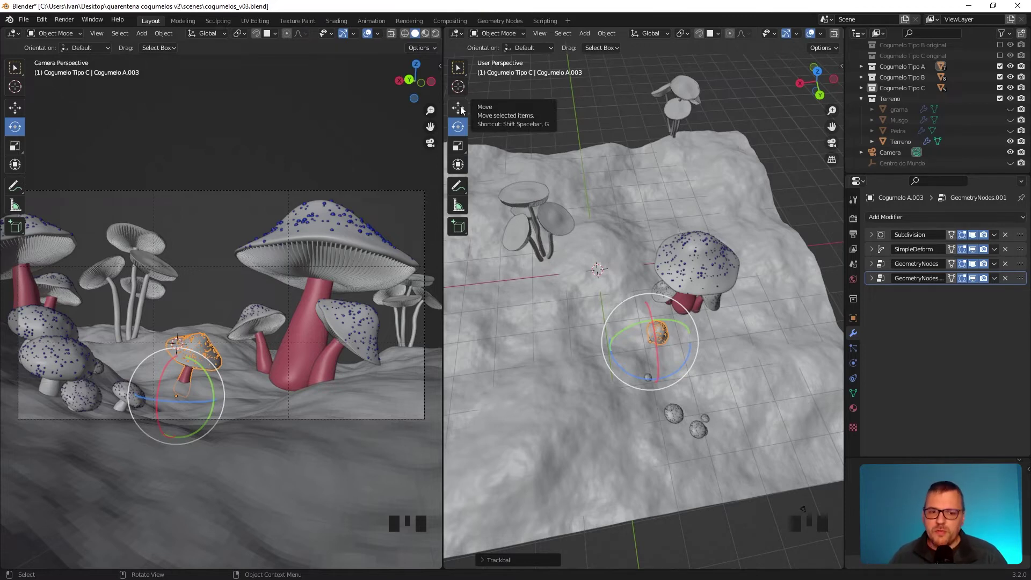
drag(610, 147, 668, 313)
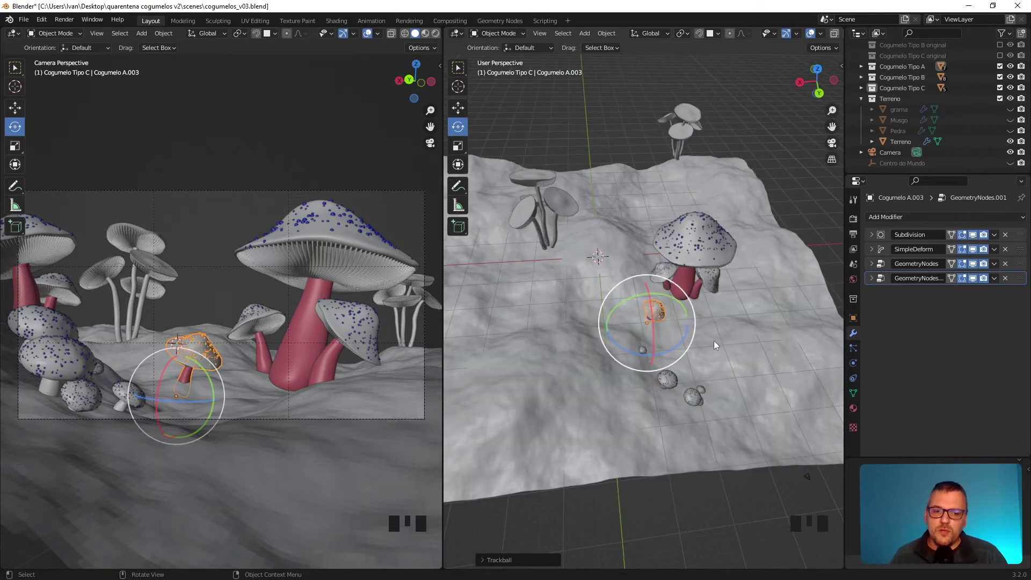
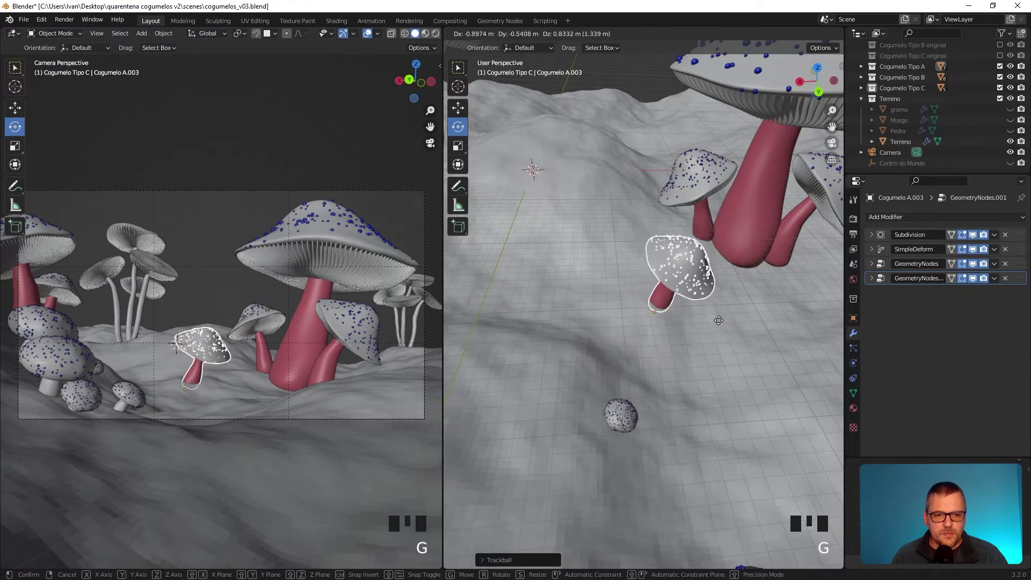
key(g)
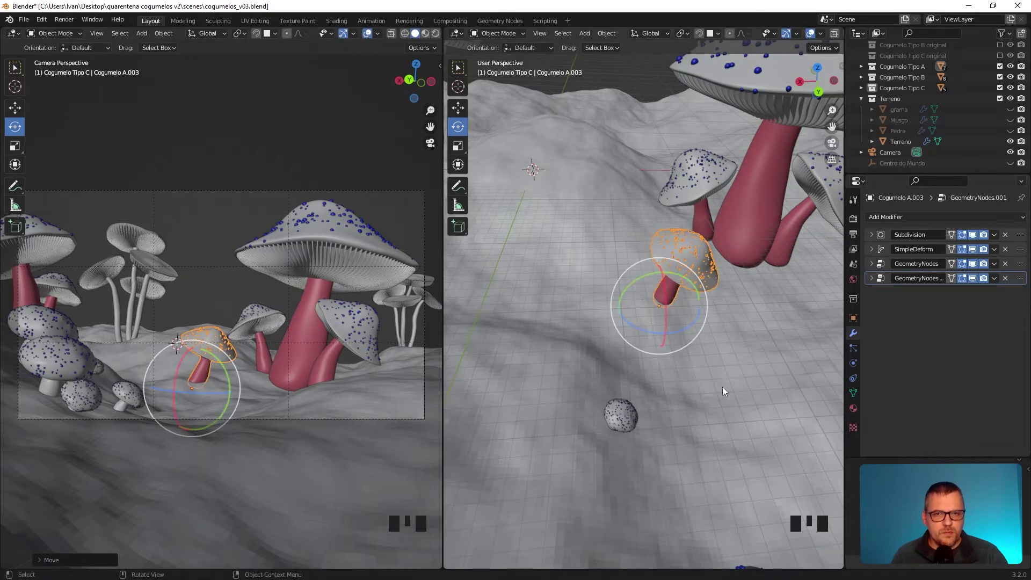
key(s)
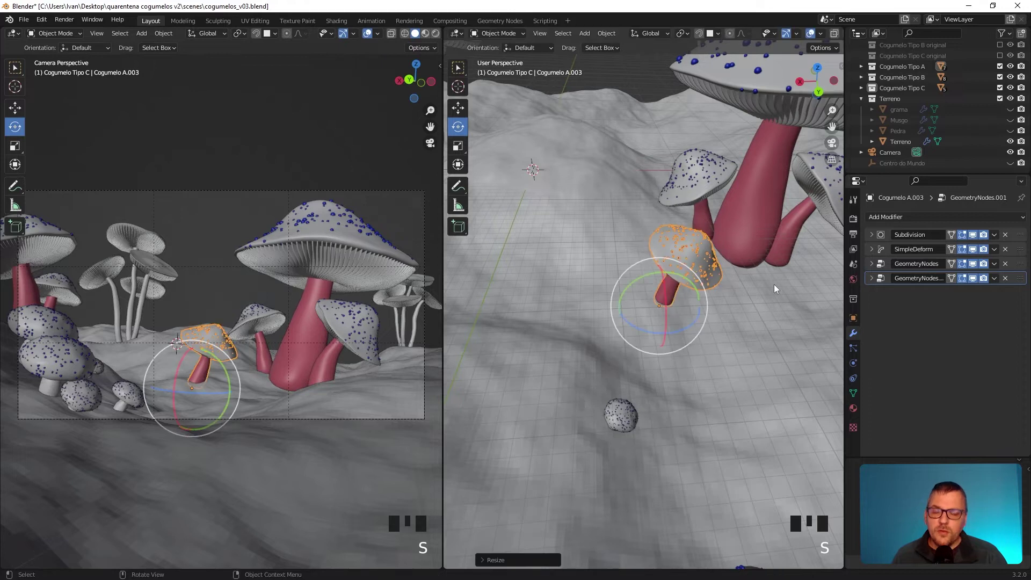
key(r)
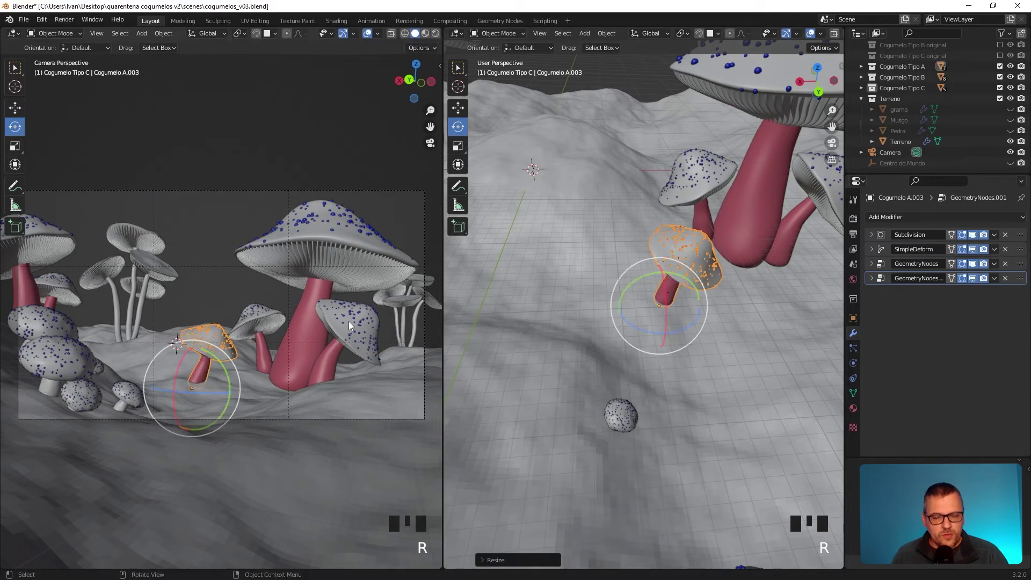
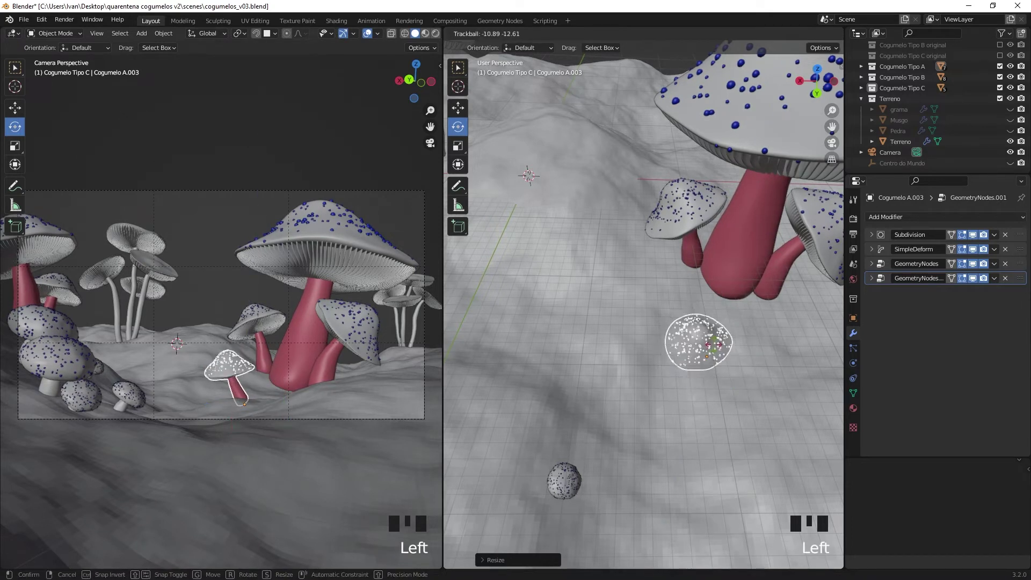
- Nudge the tilted Cogumelo A.003 into place in front of the big pink stem
key(g)
key(g)
key(g)
click(517, 150)
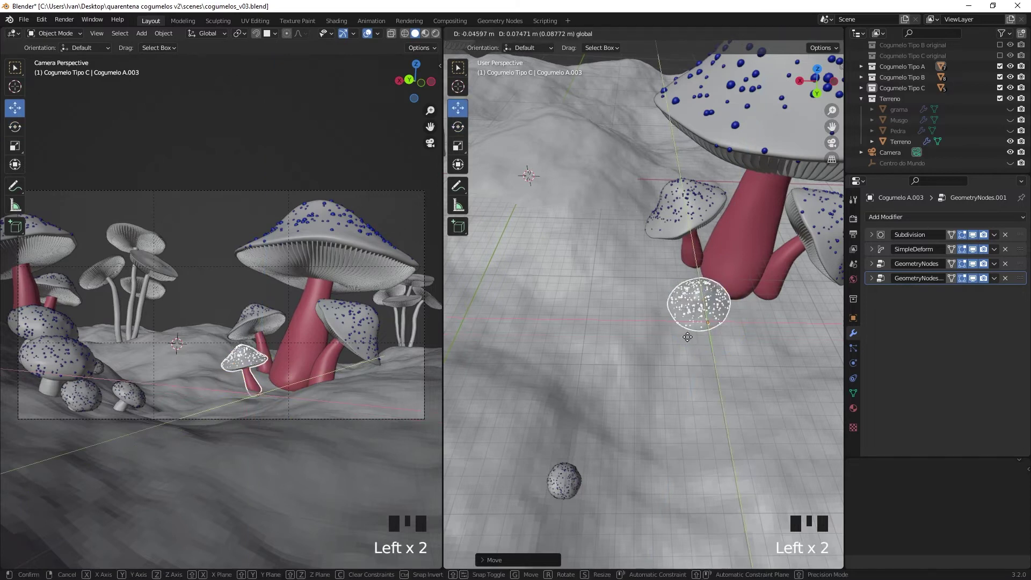
- Set the small mushroom down on the terrain and make a linked copy (Cogumelo A.007) beside the stem
double_click(252, 362)
drag(212, 235, 209, 285)
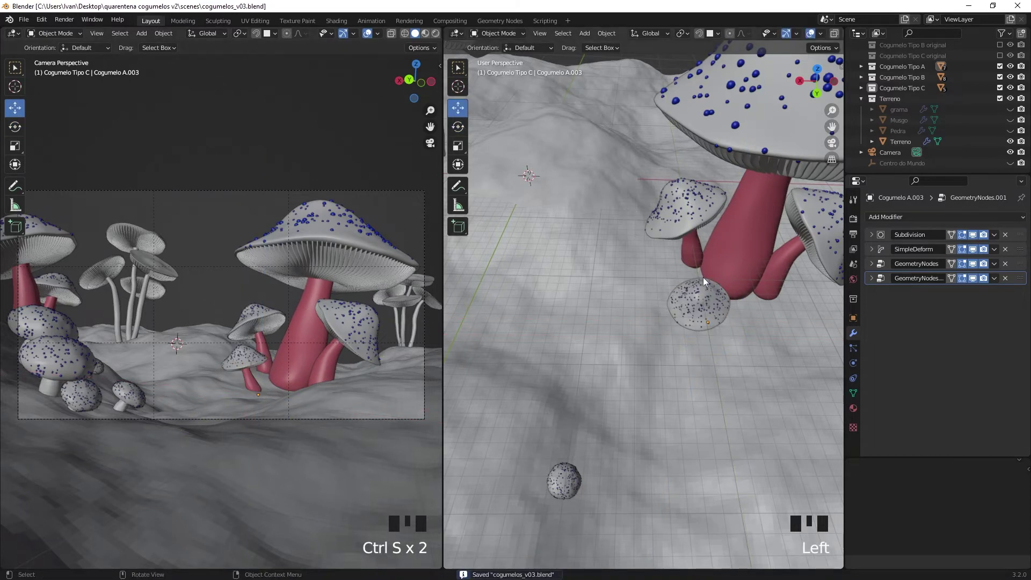
click(693, 323)
key(alt+d)
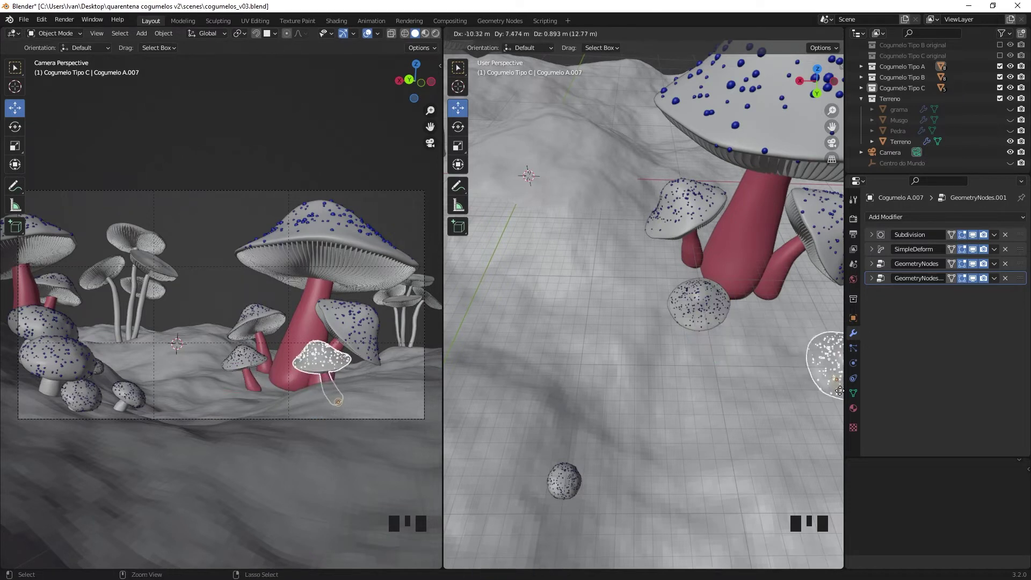
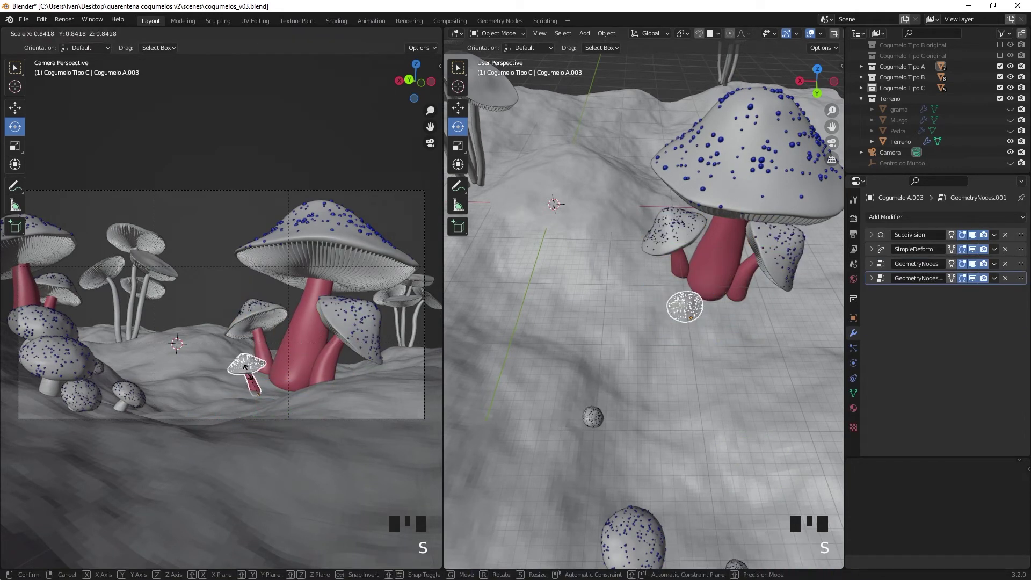
- Scale down the mushroom by the stem, then select spotted Cogumelo C.003 and start moving it vertically
click(225, 255)
double_click(55, 350)
click(69, 317)
key(s)
key(g)
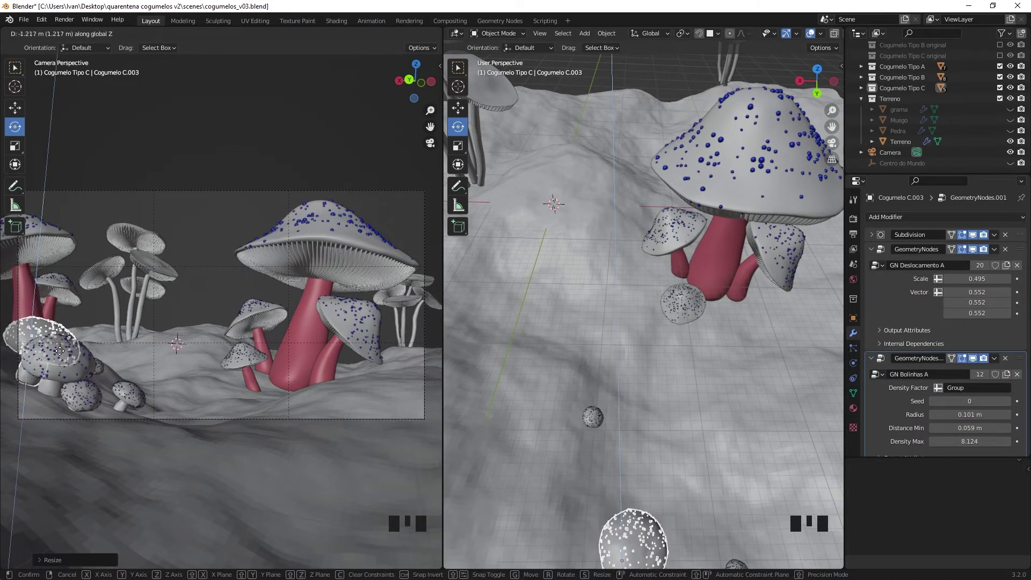
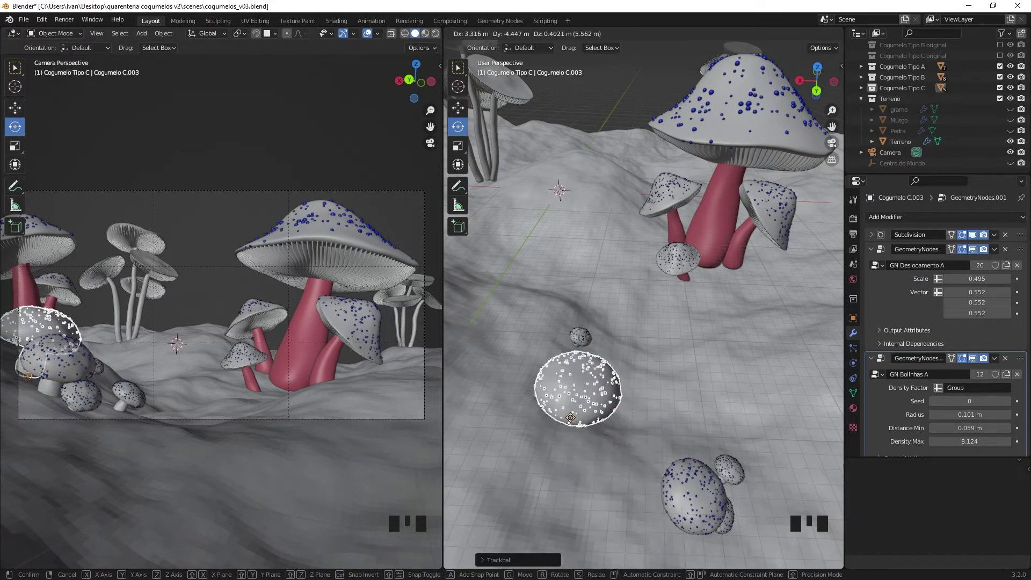
- Reposition Cogumelo C.003 in the lower-left foreground and select the bent mushroom at front left
click(67, 366)
drag(30, 322, 30, 328)
click(31, 357)
click(200, 232)
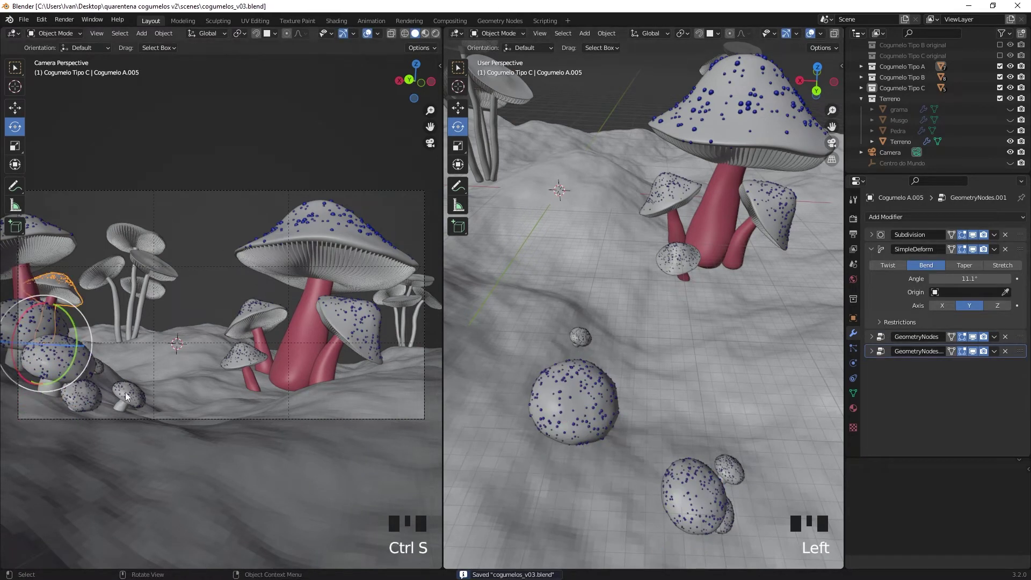
- Move spotted Cogumelo A.007 across the terrain toward the right edge, orbiting the side view to check
click(656, 417)
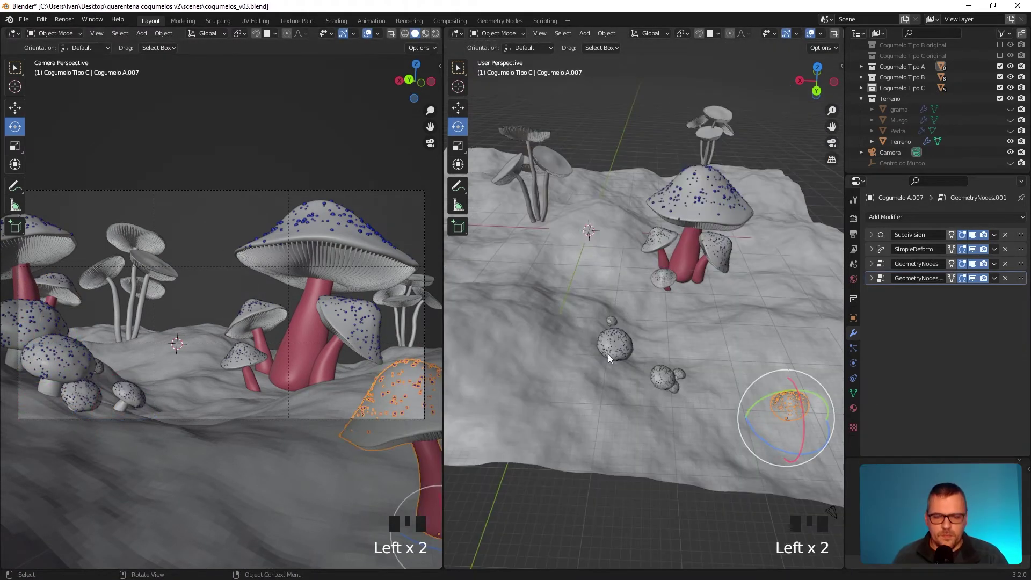
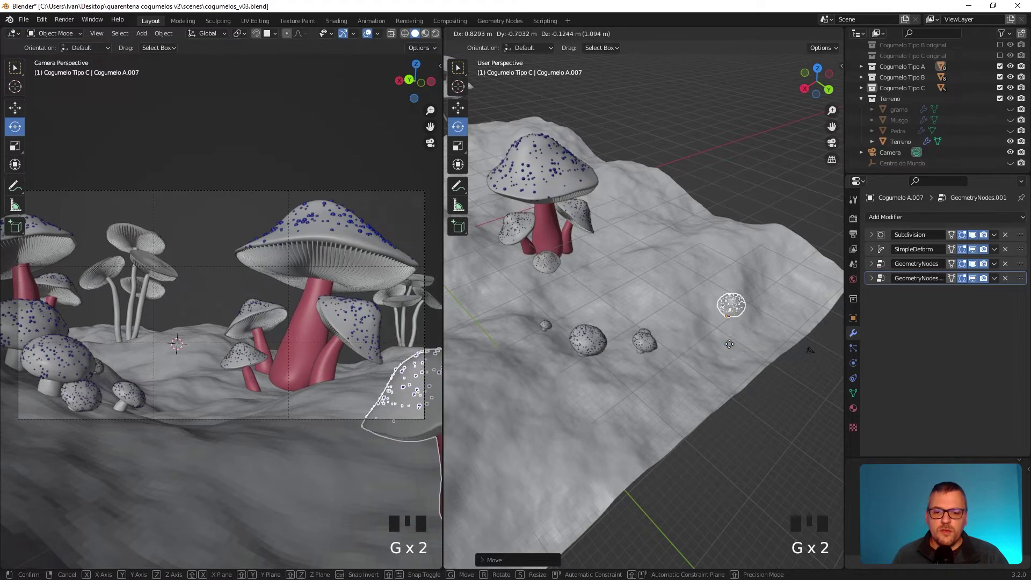
drag(704, 382, 672, 387)
scroll(up, 3)
scroll(down, 3)
drag(642, 370, 621, 385)
drag(643, 387, 756, 531)
click(756, 531)
middle_click(730, 506)
click(637, 281)
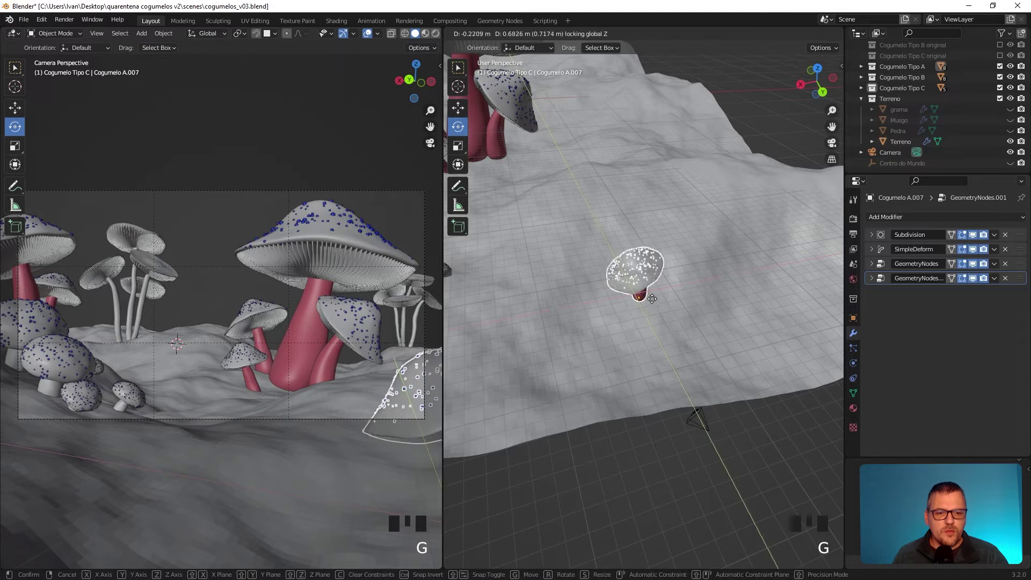
- Scale and reposition Cogumelo A.007, then duplicate it as Cogumelo A.008
key(s)
key(g)
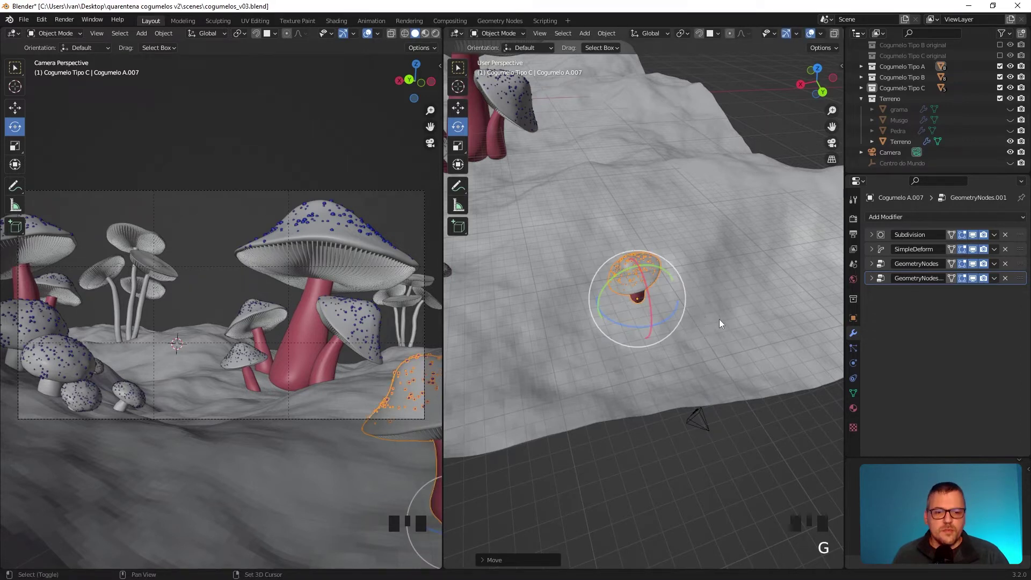
key(shift+d)
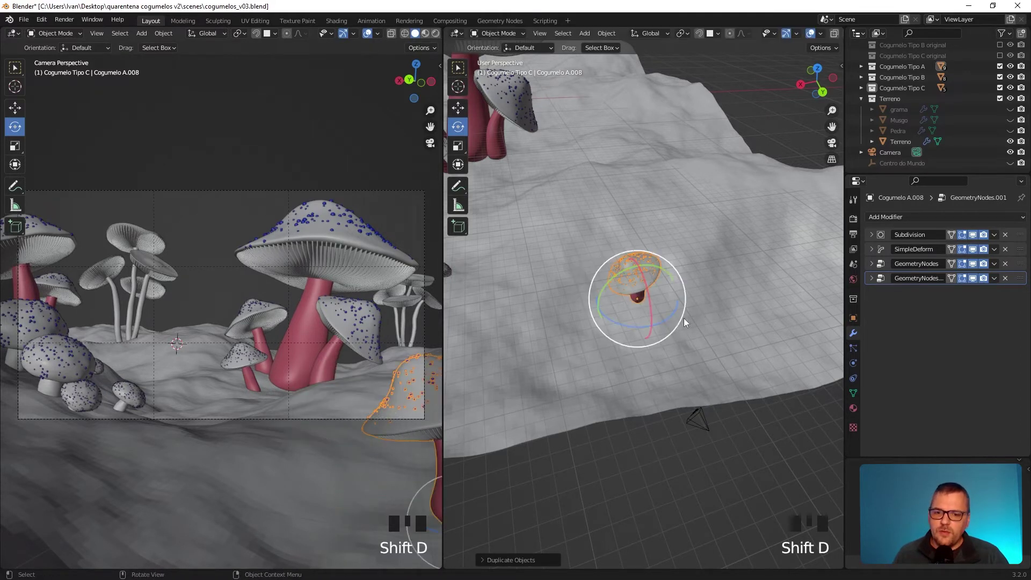
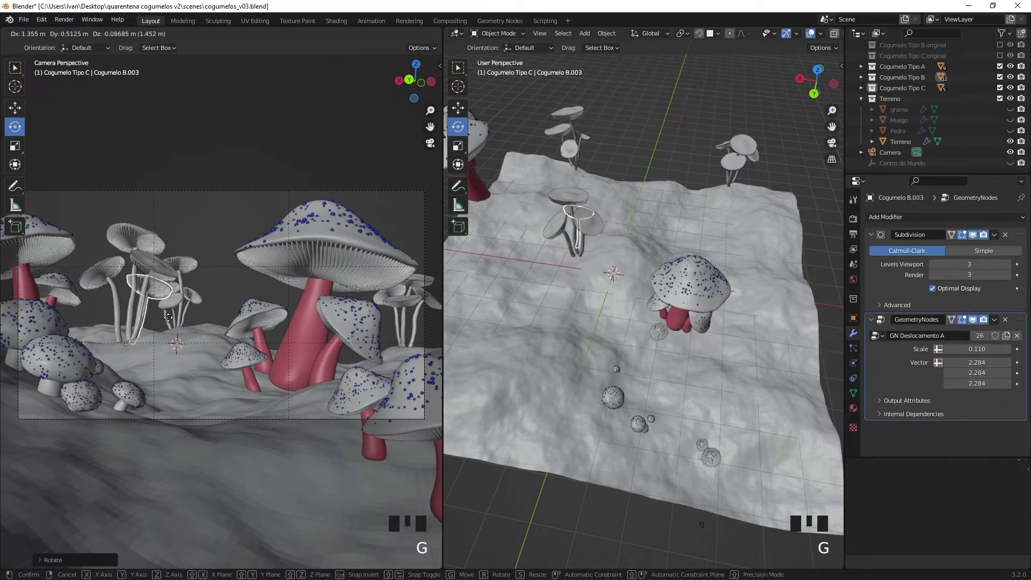
- Settle the tilted slender Cogumelo B copy and move further copies within the pale cluster
click(118, 305)
key(g)
click(147, 288)
key(g)
click(164, 320)
- Place additional slender Cogumelo B copies, up to B.011, around the pale cluster
click(215, 181)
click(245, 361)
click(246, 163)
click(253, 359)
click(240, 160)
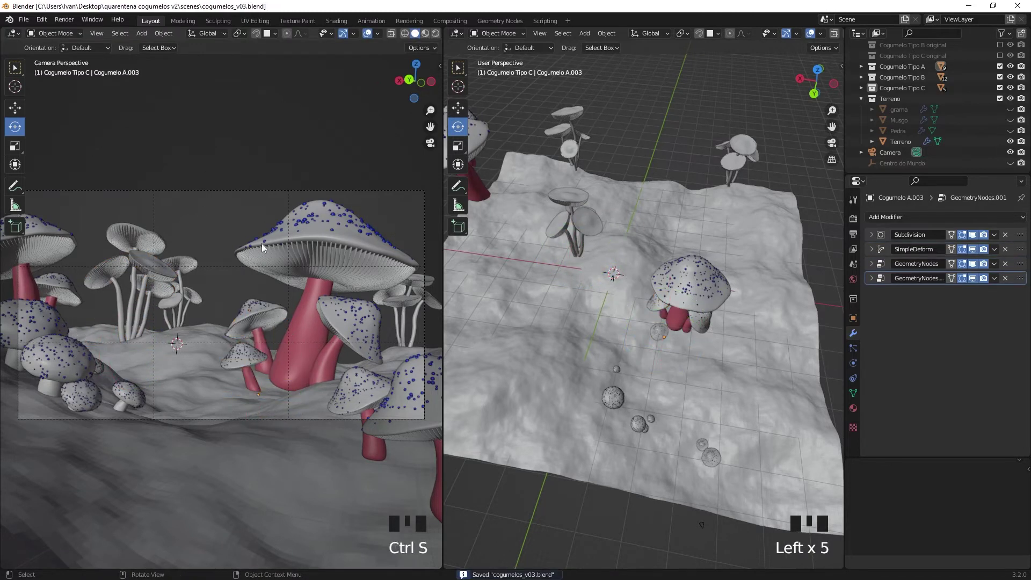
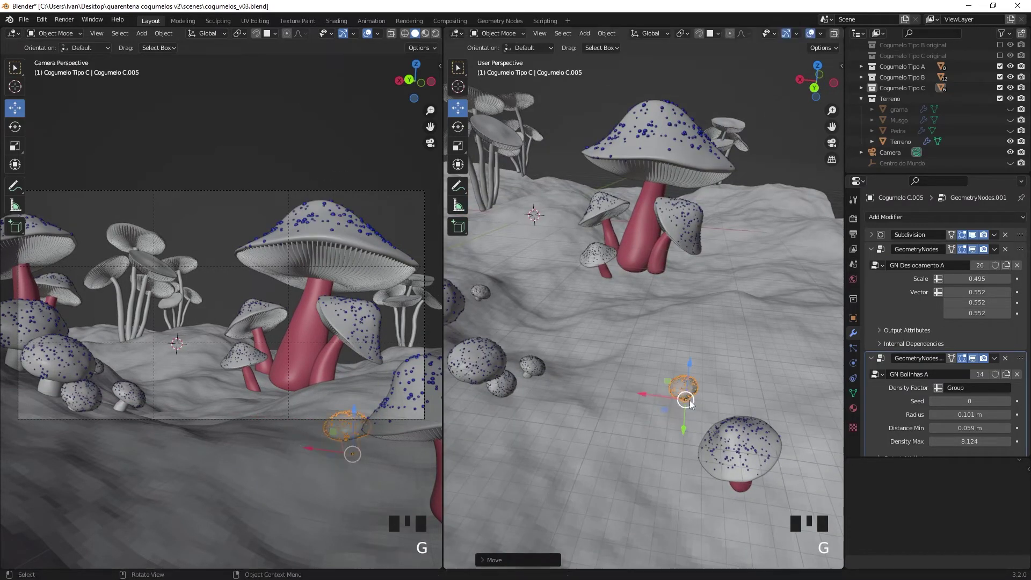
- Make linked Cogumelo C copies, up to C.014, clustered at the foot of the big stem
click(716, 40)
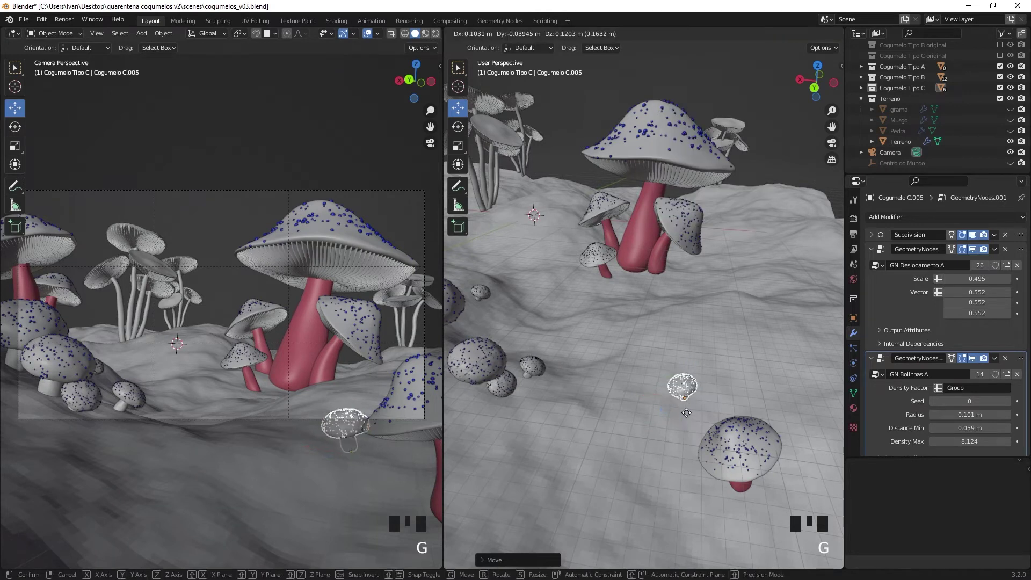
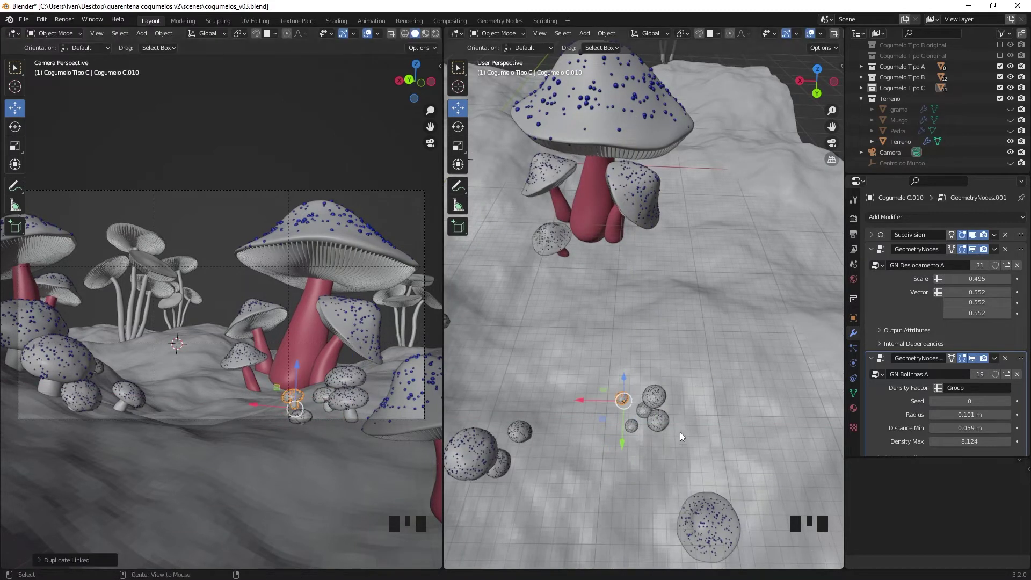
key(alt+d)
click(379, 382)
key(alt+d)
click(372, 389)
key(alt+d)
key(alt+d)
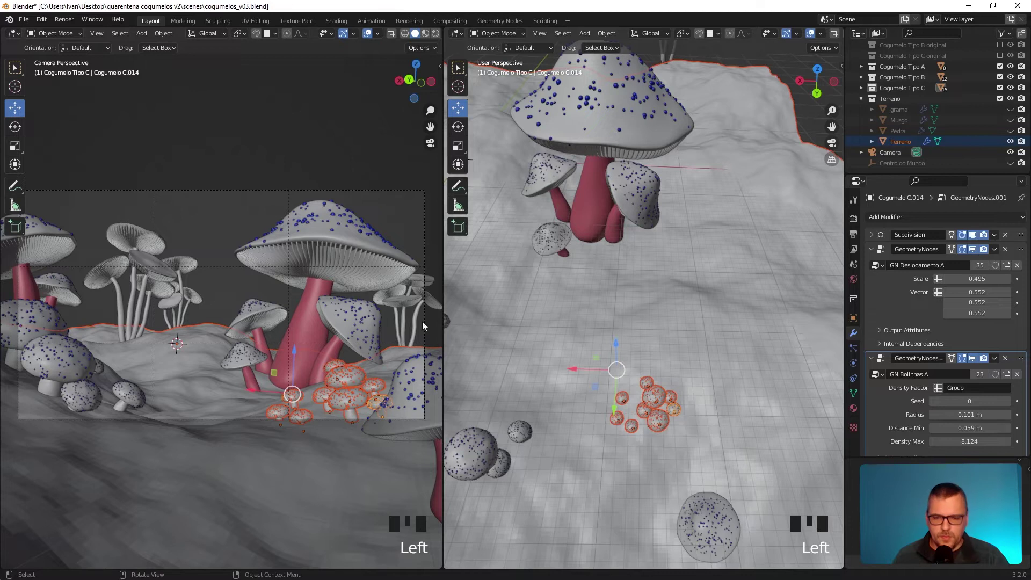
- Confirm the cluster's position and reframe the terrain in the viewport
click(226, 306)
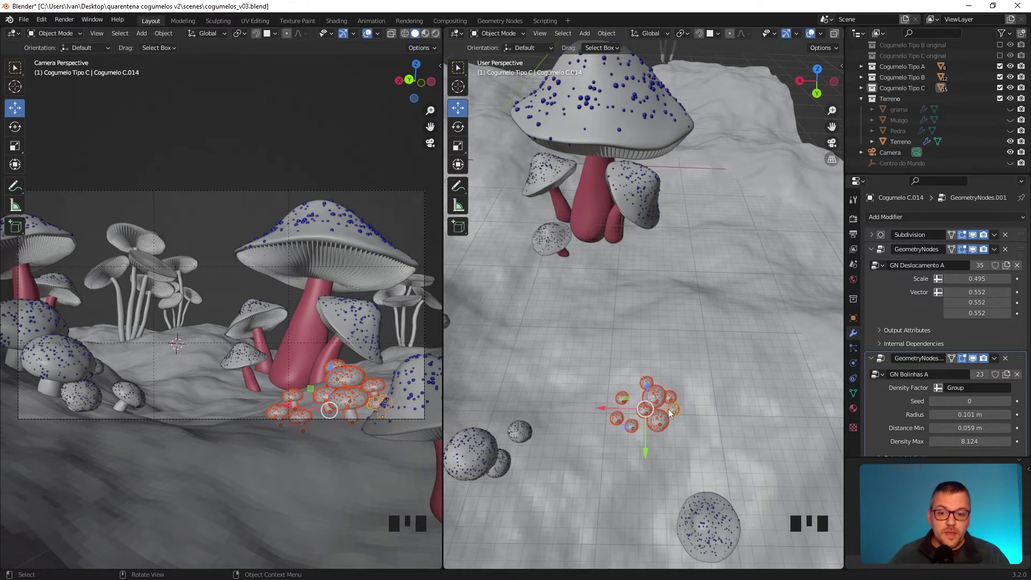
drag(675, 430, 677, 417)
scroll(up, 3)
scroll(up, 3)
scroll(up, 3)
scroll(up, 3)
drag(730, 313, 729, 338)
scroll(down, 3)
scroll(down, 3)
scroll(down, 3)
- Duplicate the small mushroom cluster to the middle-left of the camera shot and begin enlarging it
key(alt+d)
click(639, 396)
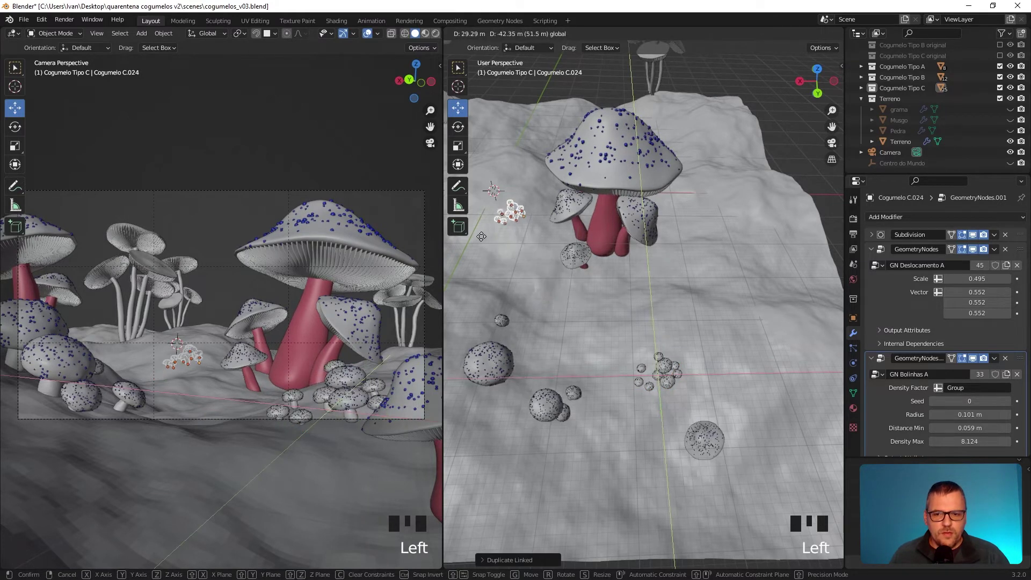
click(501, 190)
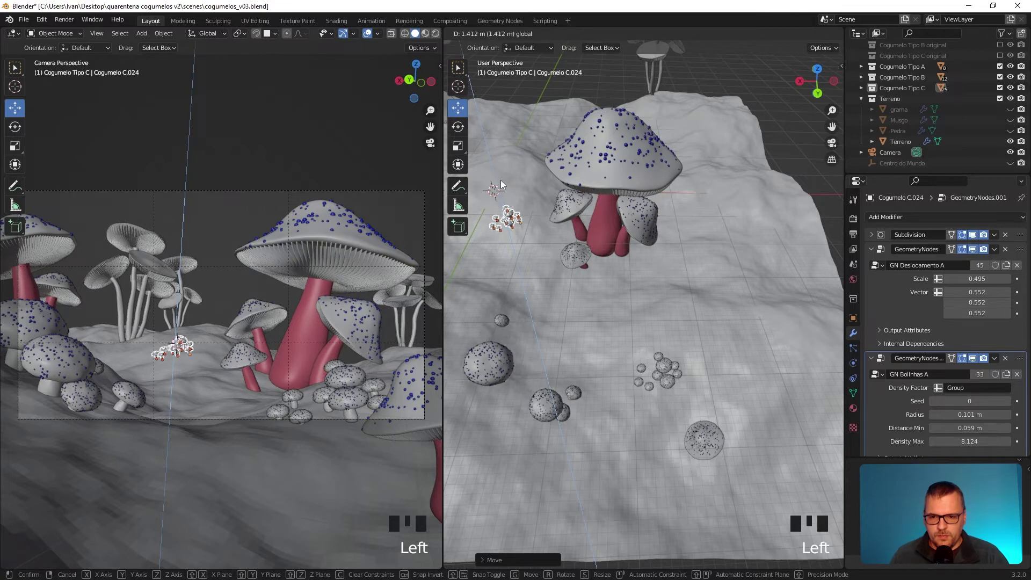
drag(542, 260, 616, 287)
scroll(up, 3)
middle_click(606, 232)
key(s)
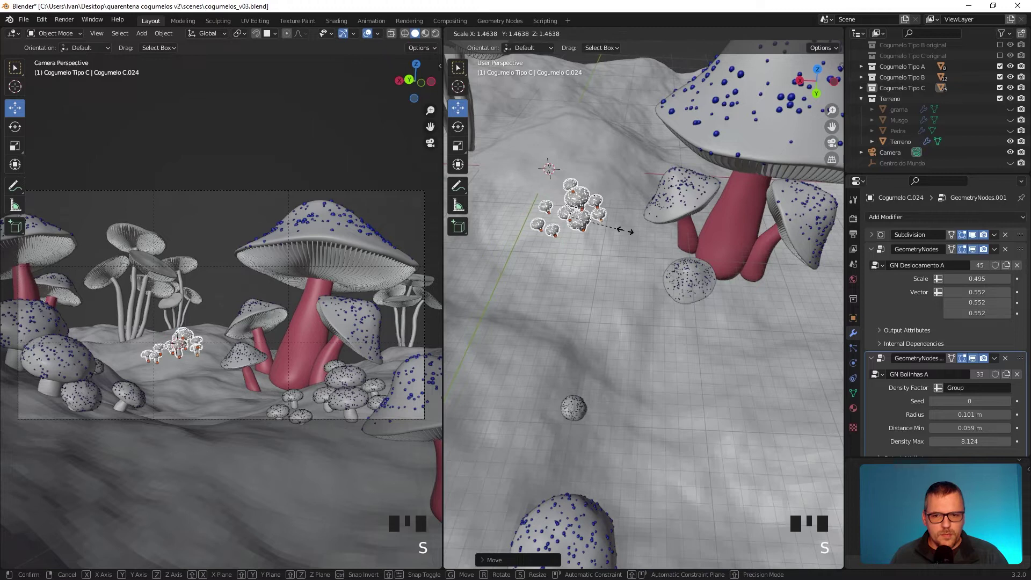
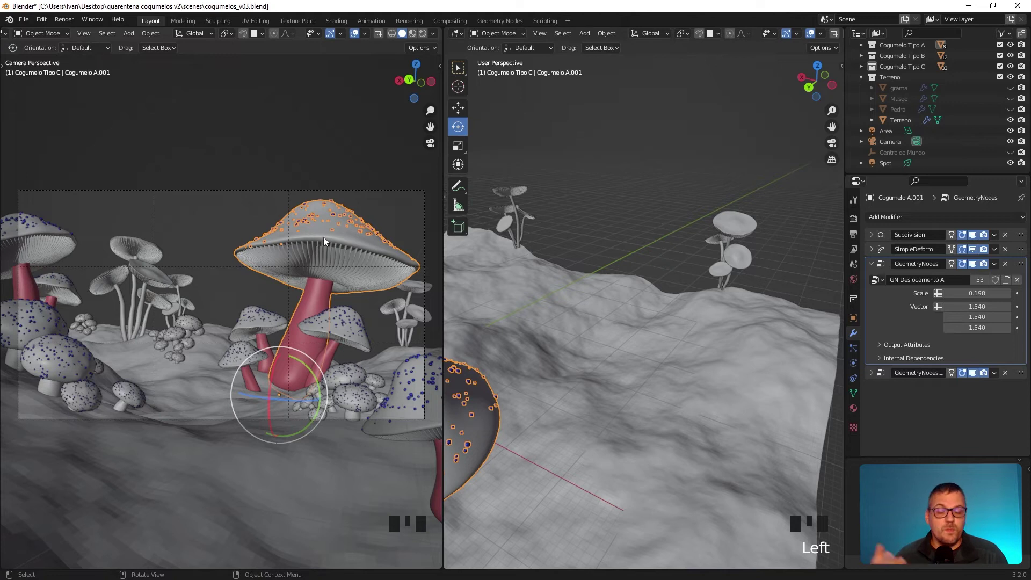
- Link the Noise Texture W socket to the GN Deslocamento A group input and check it on Cogumelo A.006
drag(457, 39, 326, 248)
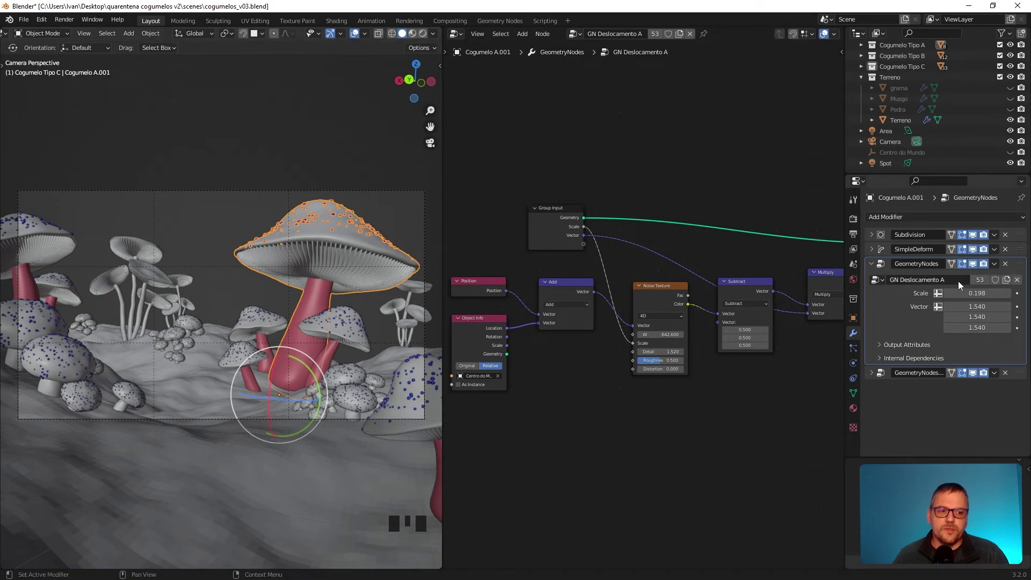
click(1025, 267)
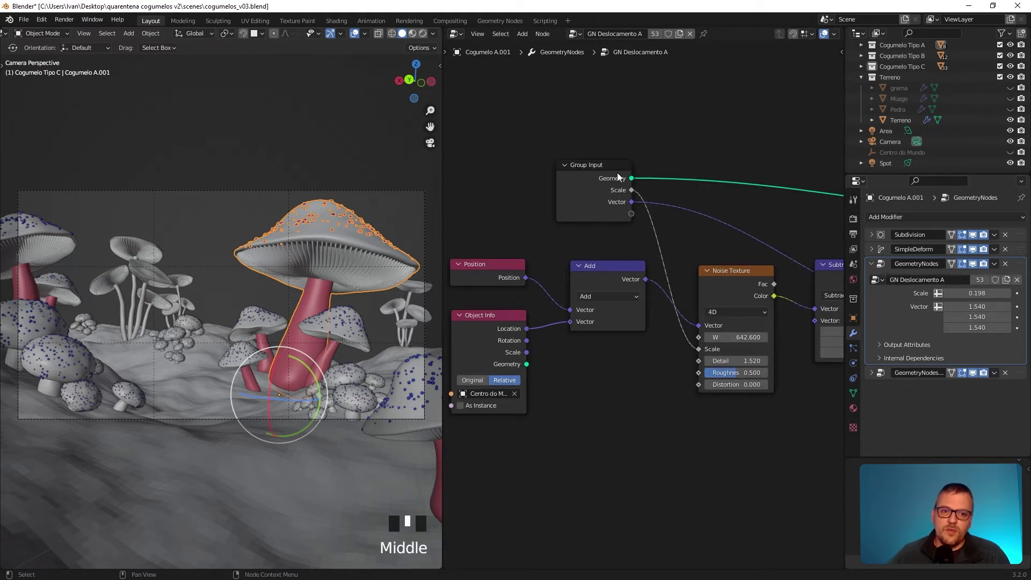
click(606, 172)
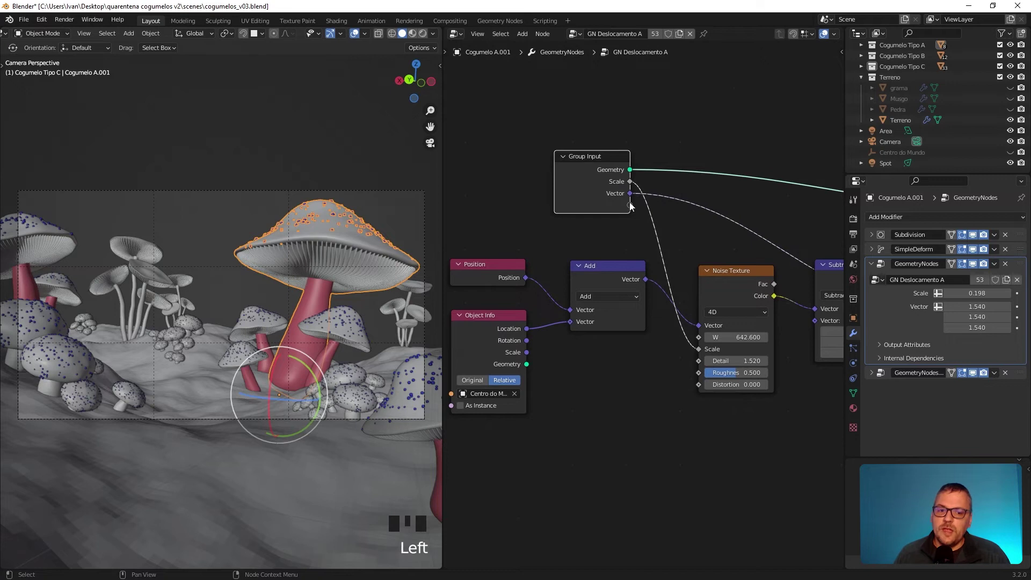
click(631, 206)
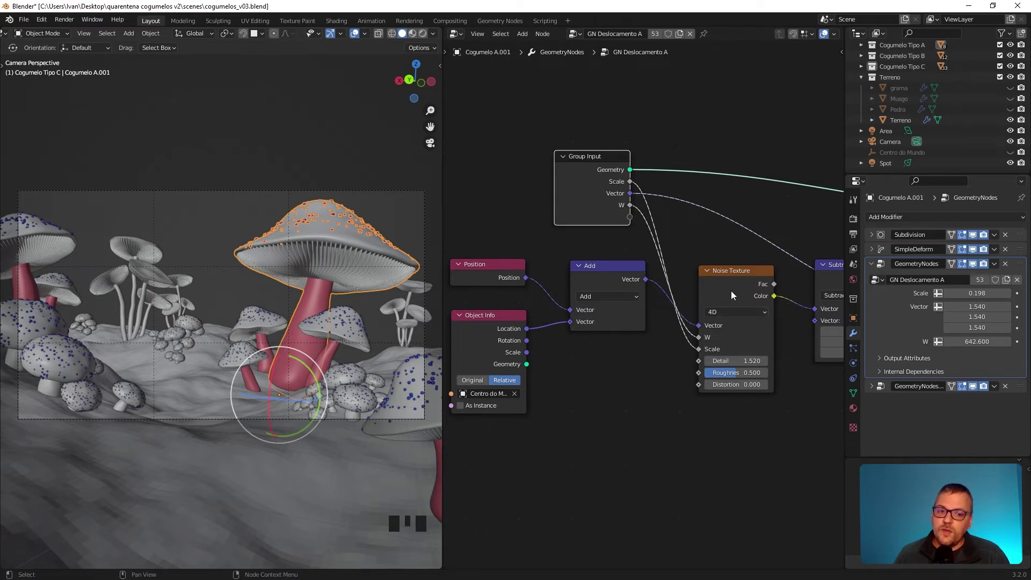
drag(723, 319, 720, 290)
click(362, 335)
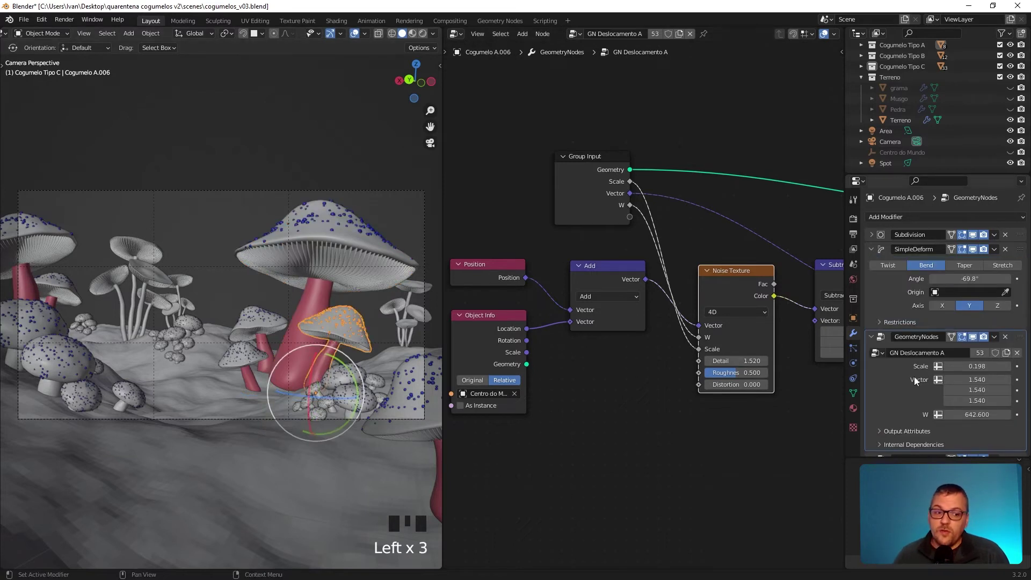
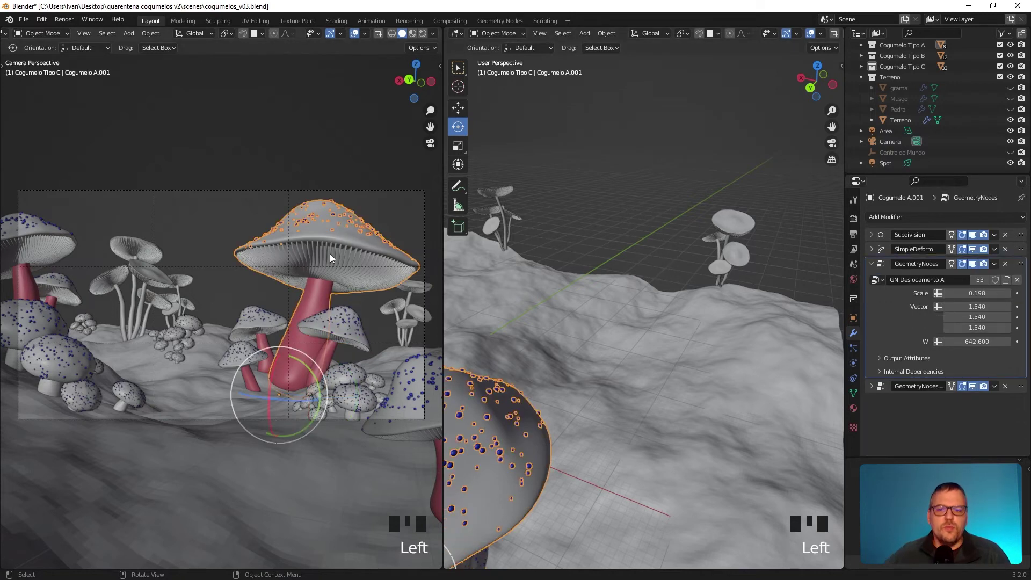
- Select the slender cluster, then the small mushroom Cogumelo A.003 near the big stem
click(132, 277)
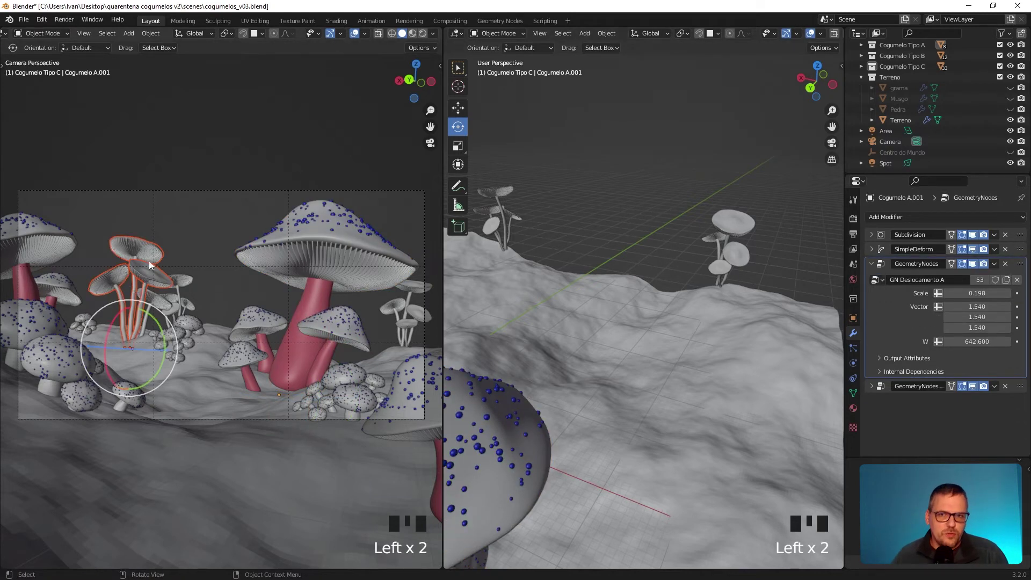
click(189, 213)
- Edit Cogumelo A.003's mesh to tilt its cap about -10° and return to Object Mode
key(ctrl+z)
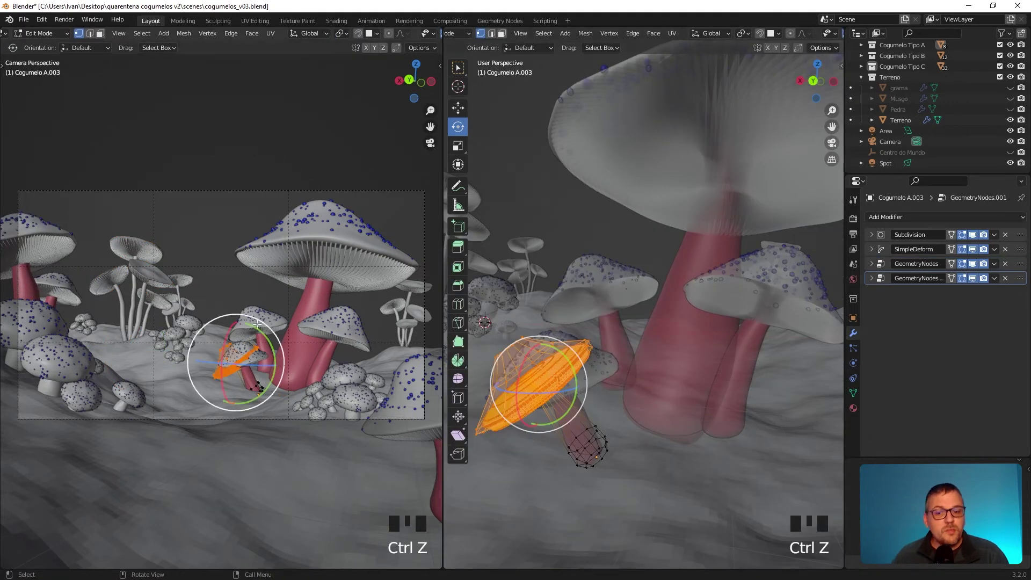
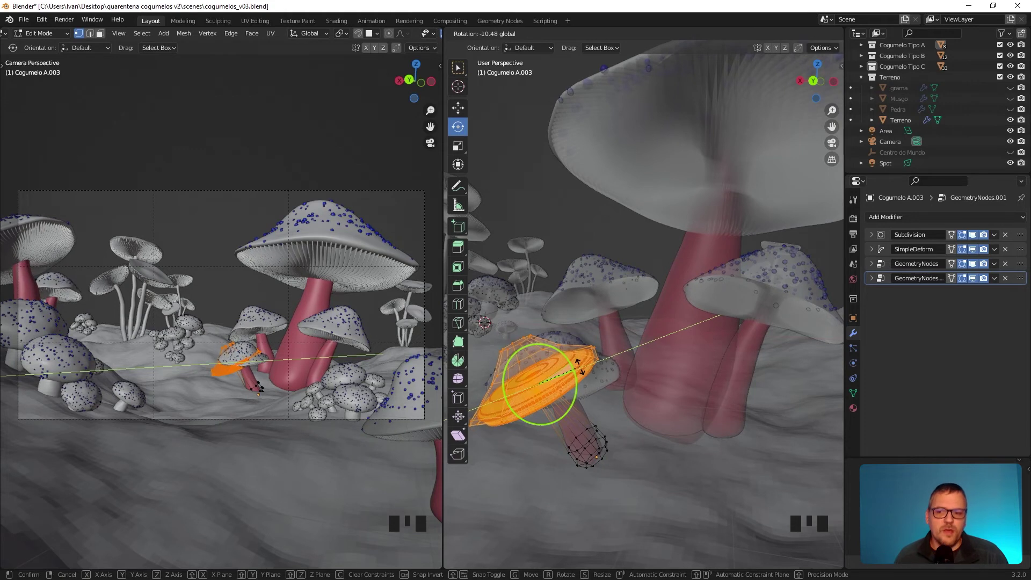
key(Tab)
- Select the tilted mushroom and show its Cylinder.002 mesh data with vertex group Group and no shape keys
click(583, 375)
click(527, 360)
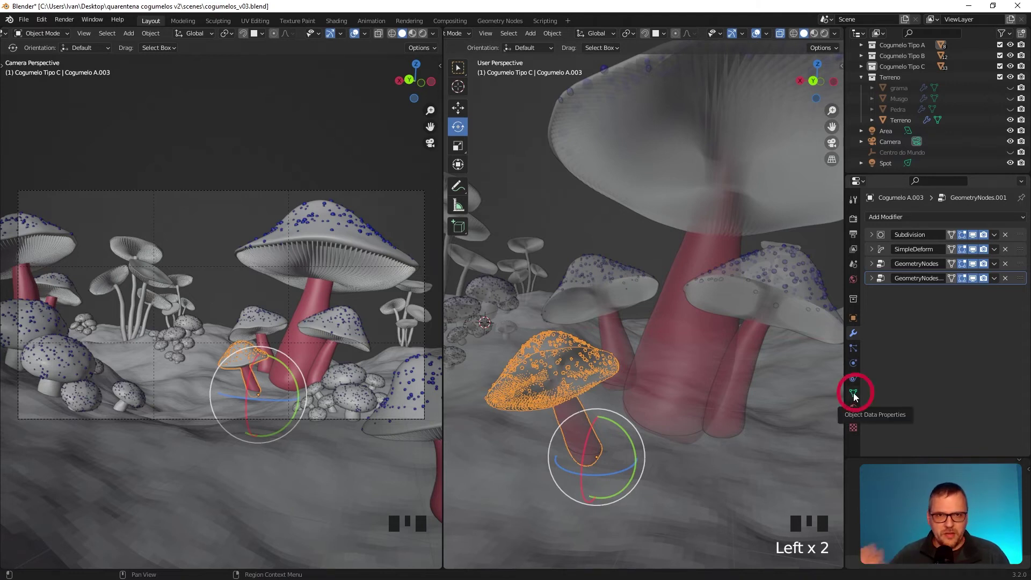
click(856, 397)
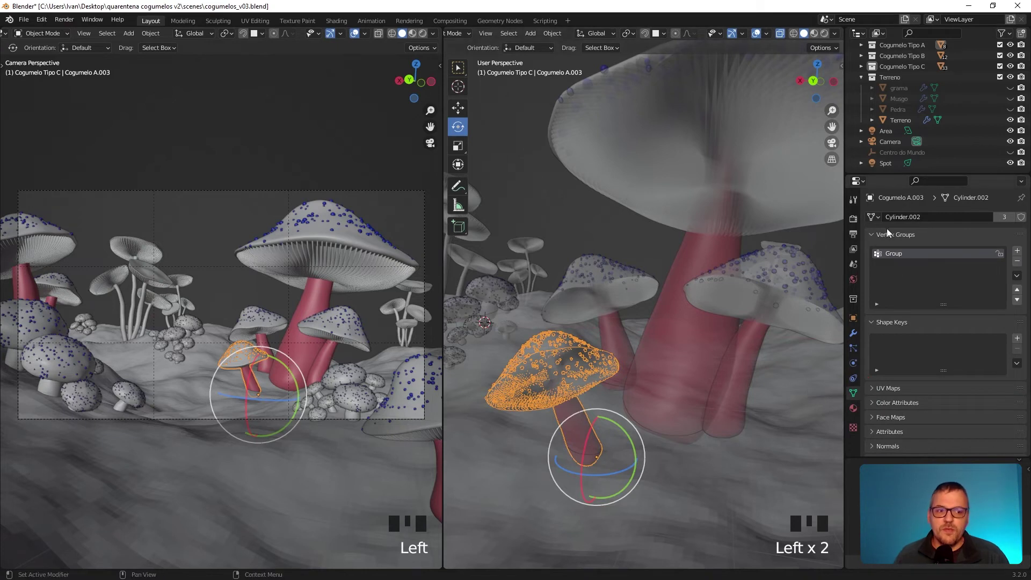